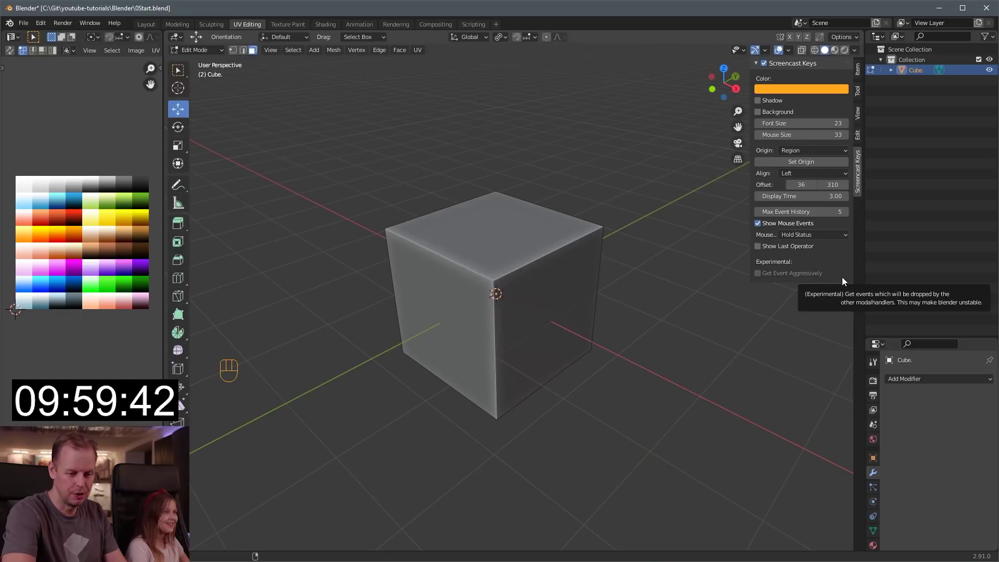
Lower the cube's top face on Z into a flat plate, subdivide it and round it into an octagon with LoopTools Circle
click(541, 225)
key(Tab)
key(Tab)
click(495, 184)
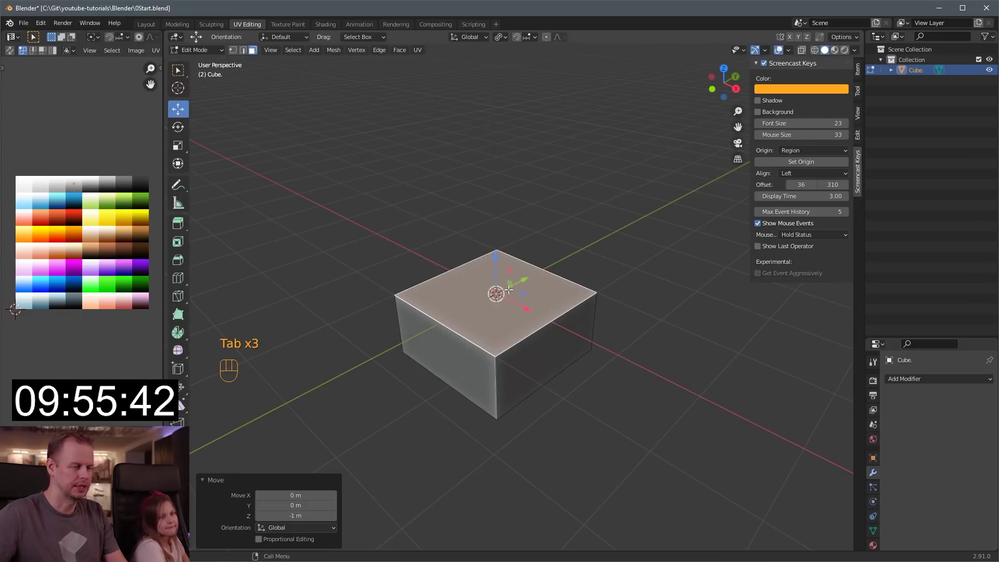
drag(625, 297, 602, 292)
drag(576, 260, 591, 257)
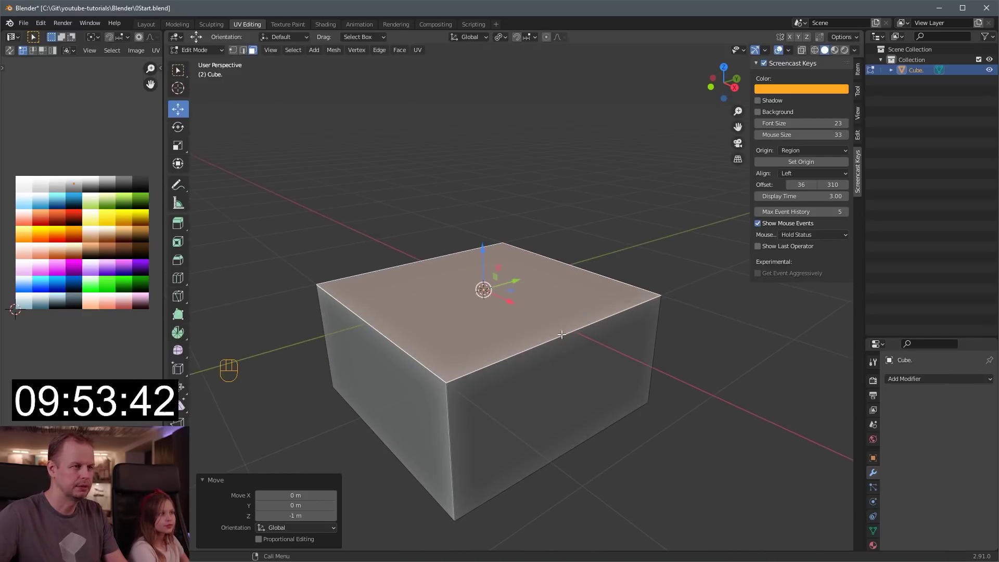
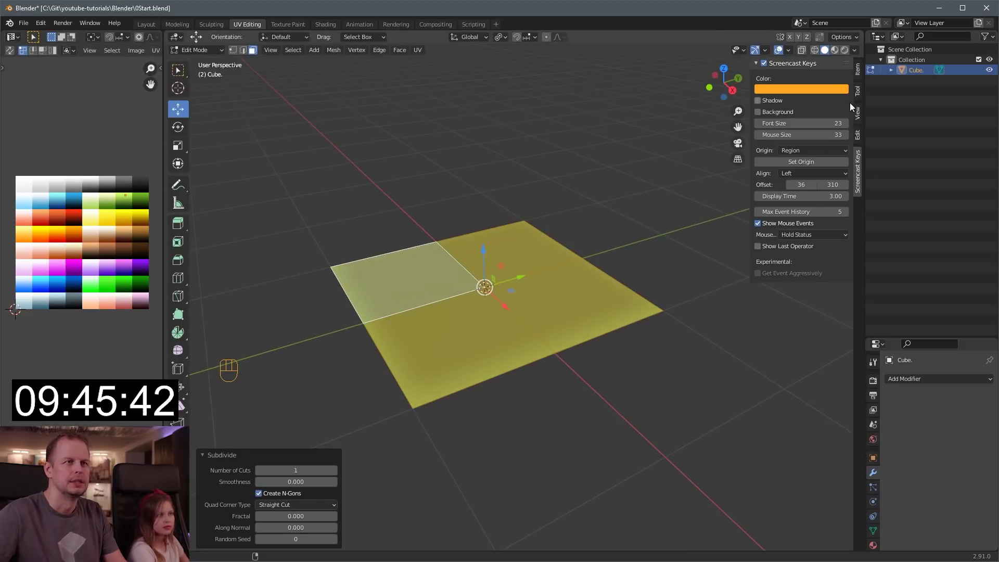
click(863, 137)
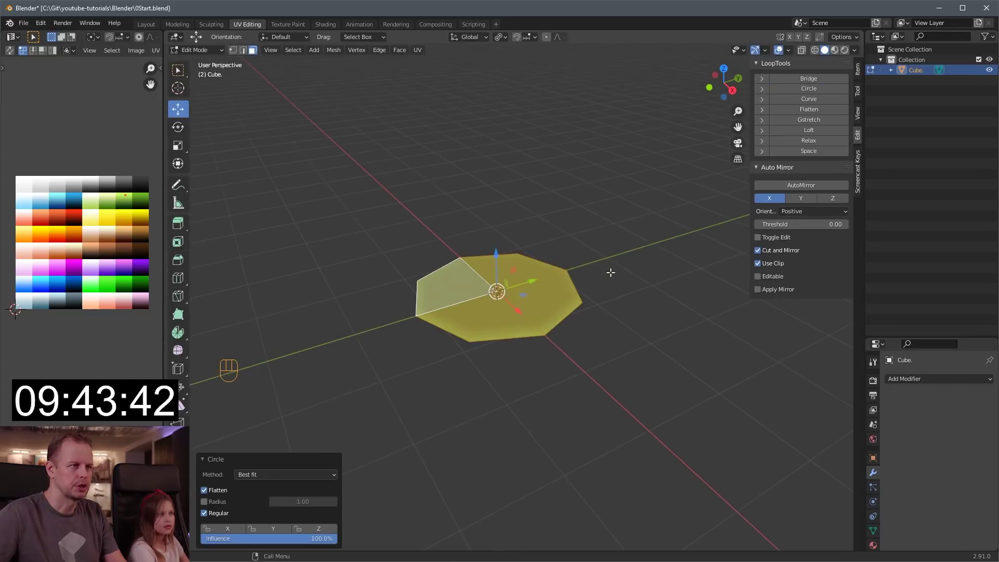
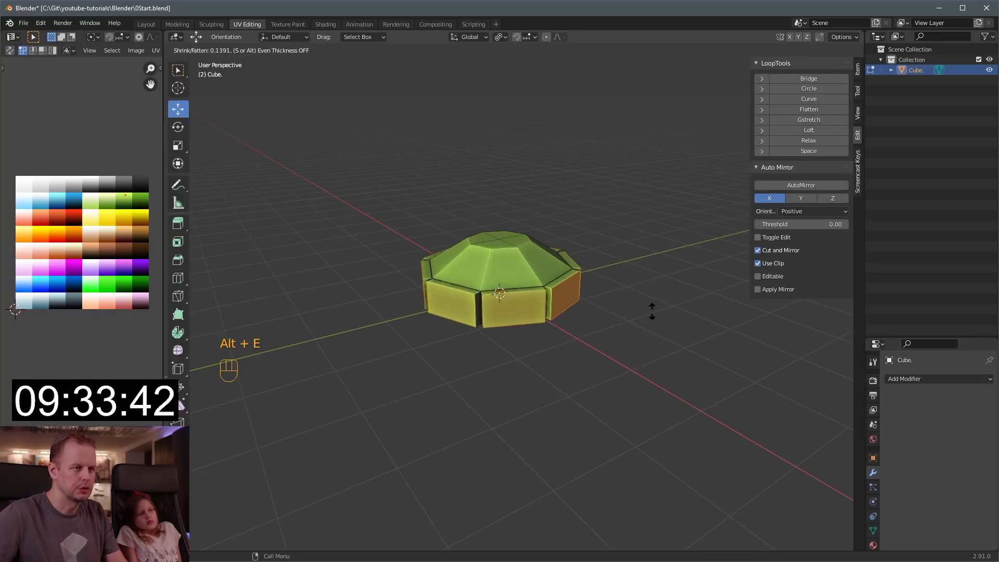
Extrude the rim faces outward in stages, shrinking each segment into pointed arms, then select the whole linked tier
key(s)
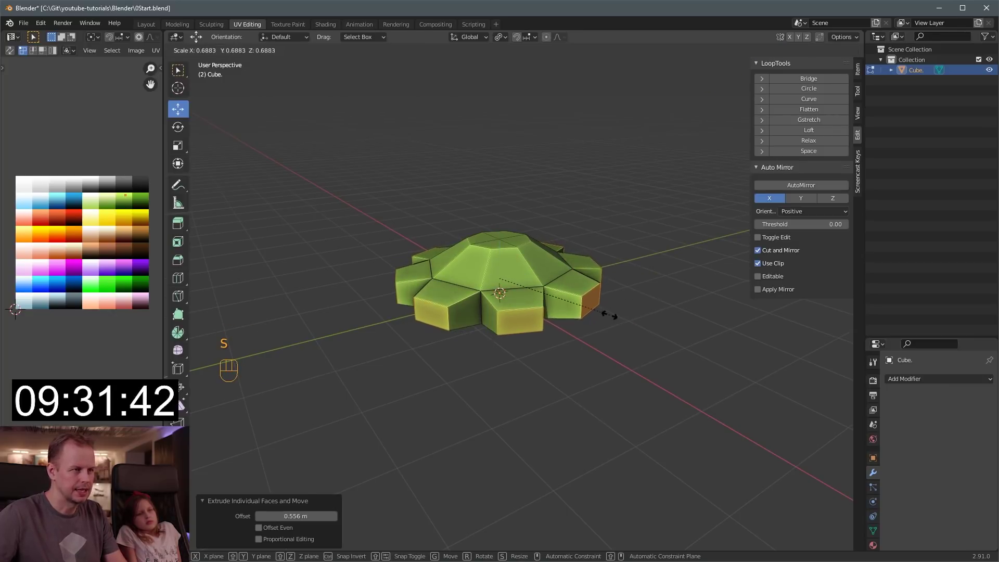
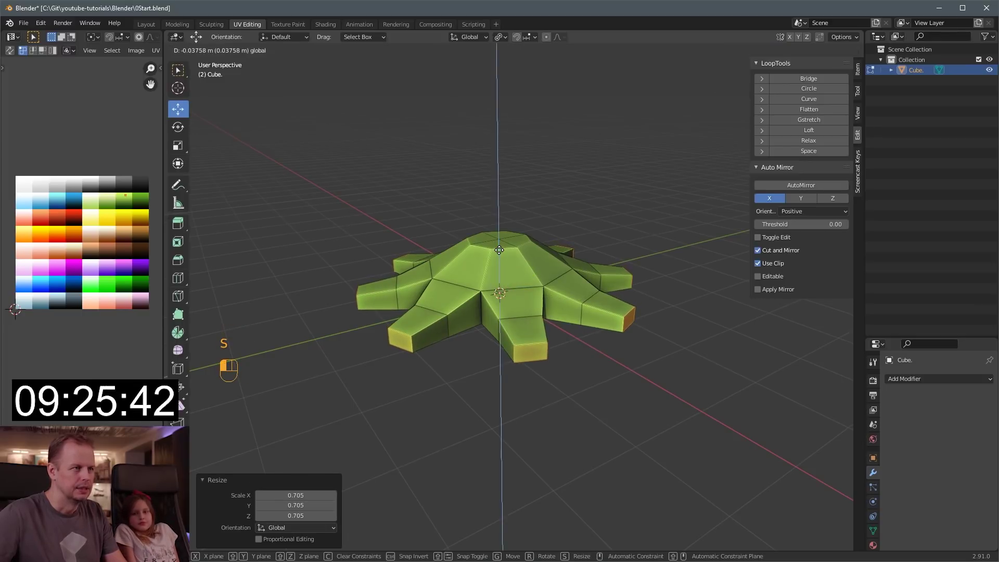
key(alt+e)
key(s)
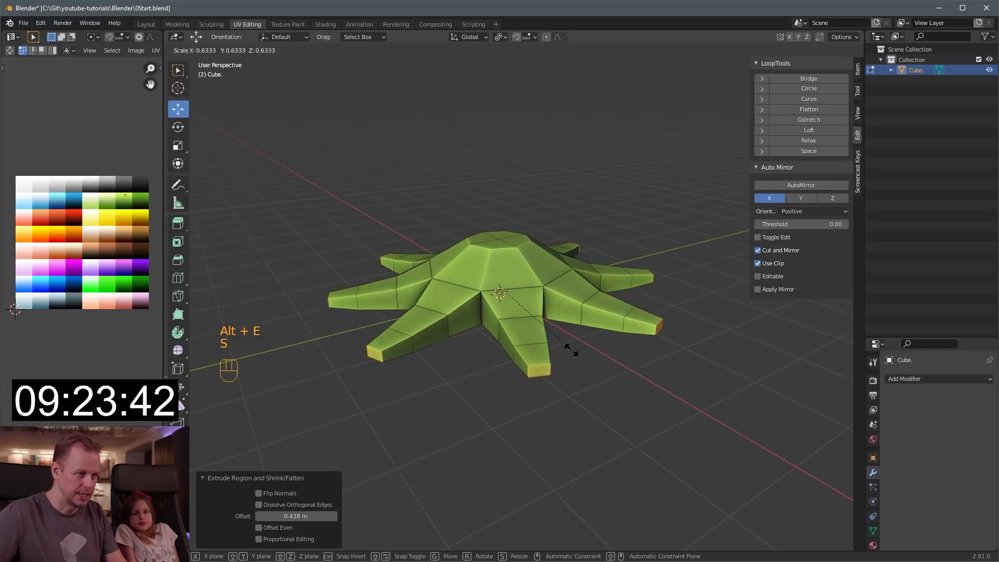
key(alt+e)
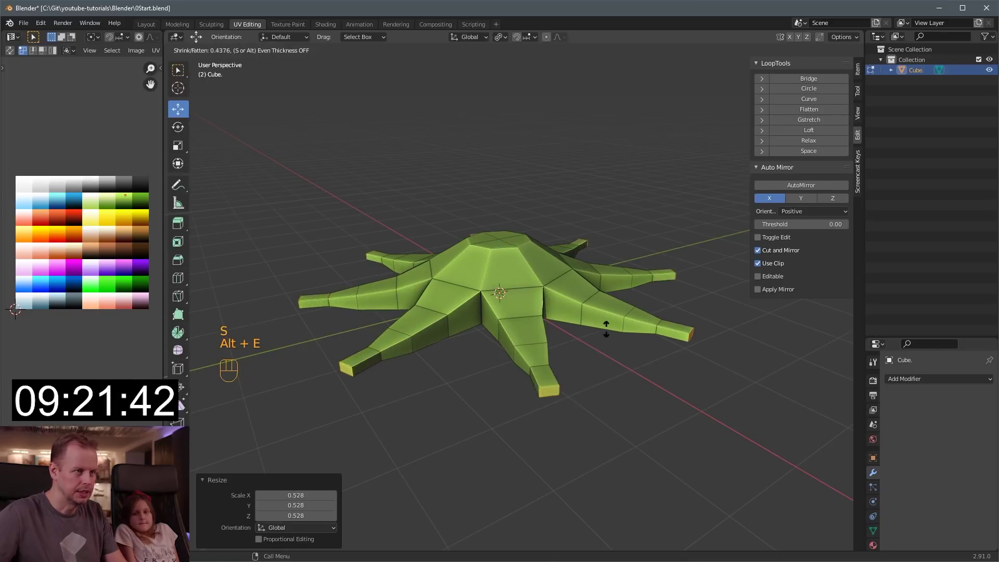
key(s)
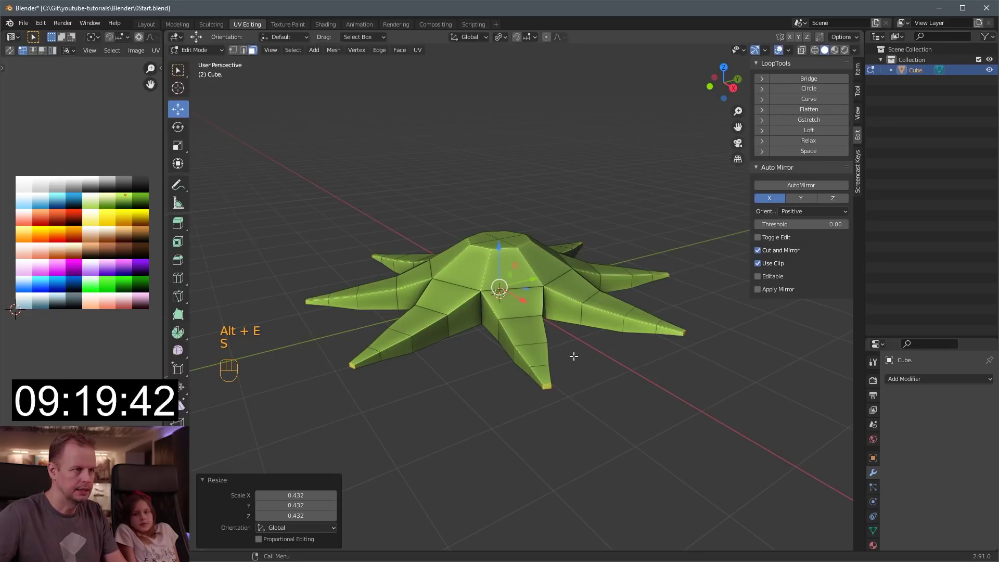
key(alt+s)
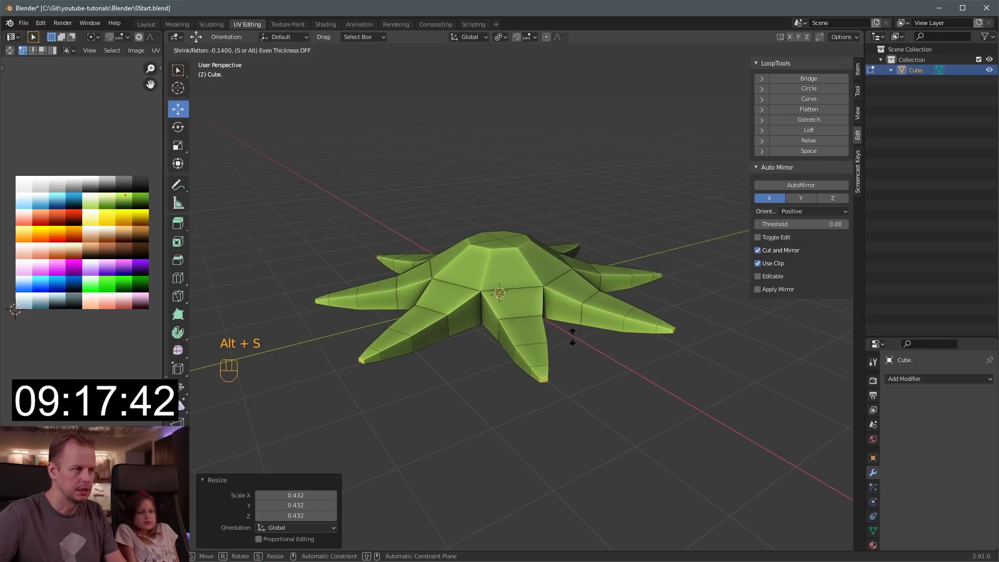
key(l)
key(shift+d)
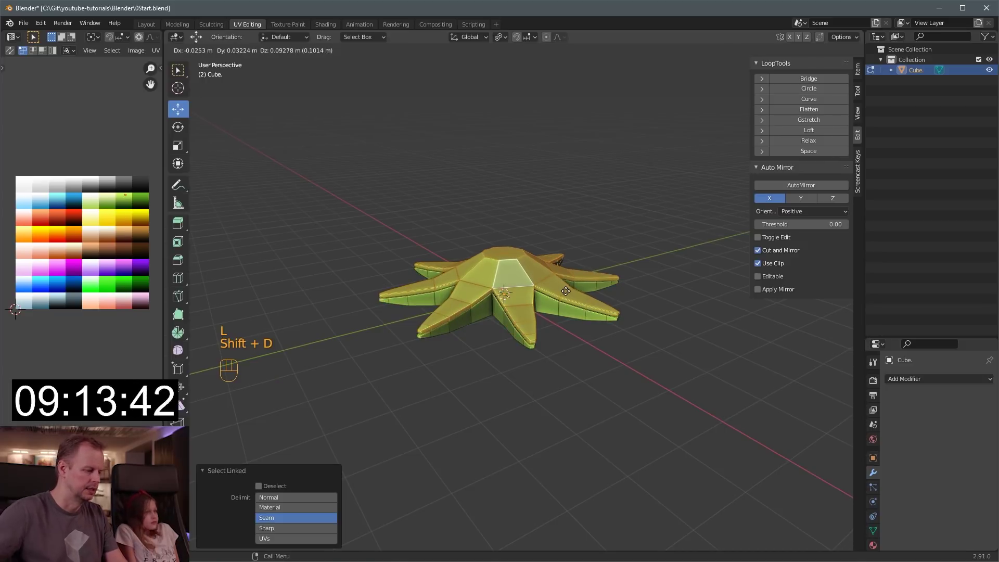
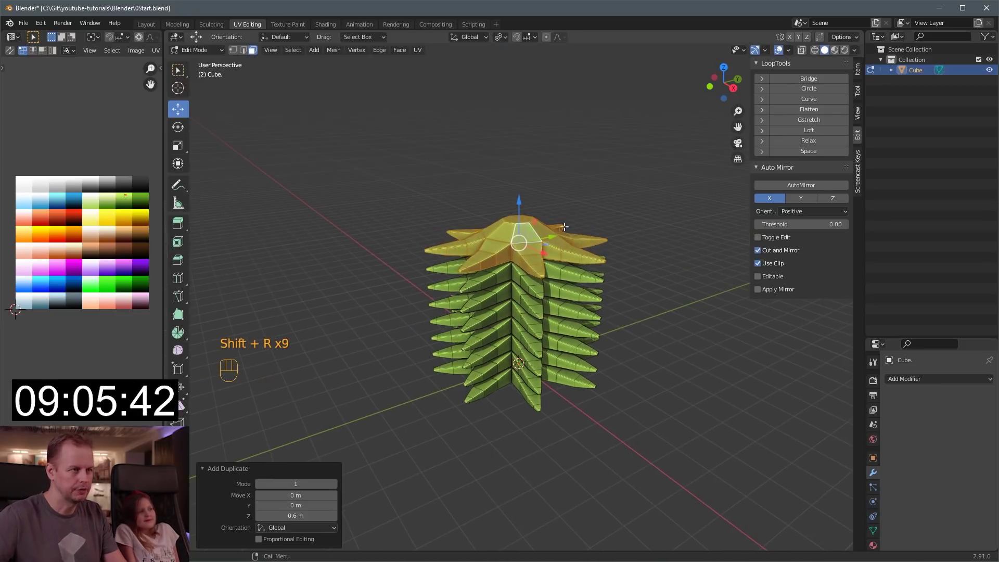
Duplicate the tier upward in 0.6 m steps and taper the upper tiers with proportional scaling
key(o)
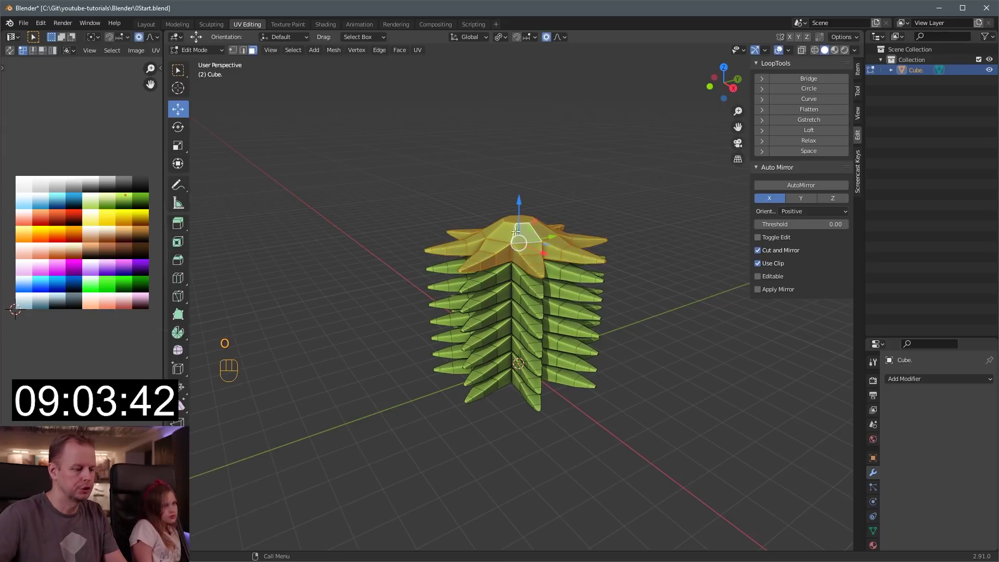
key(alt+o)
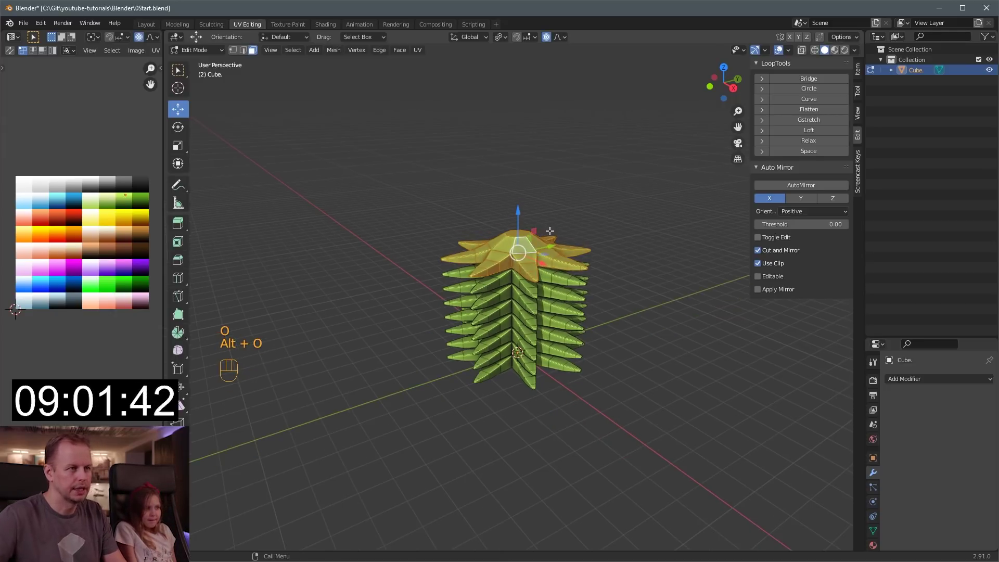
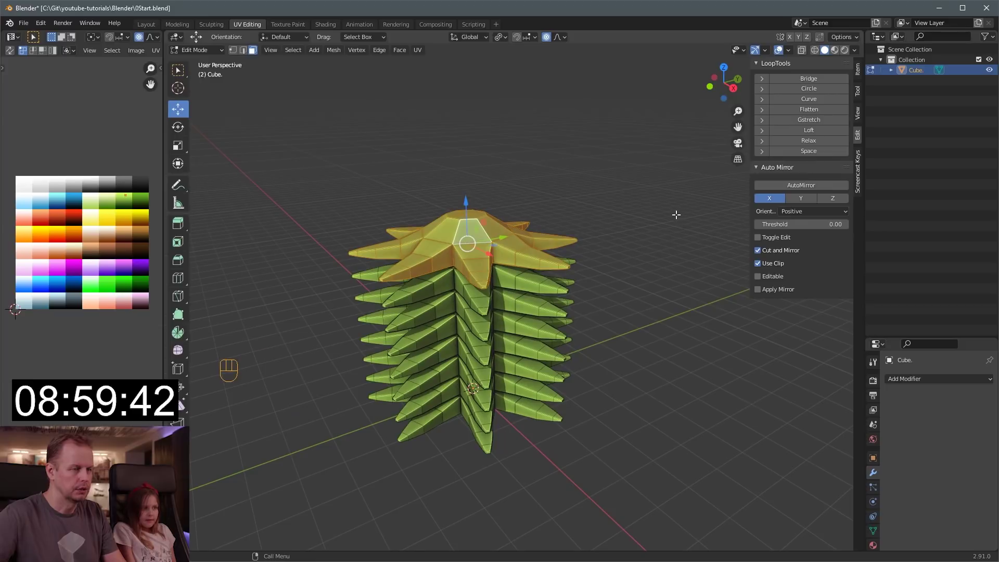
key(s)
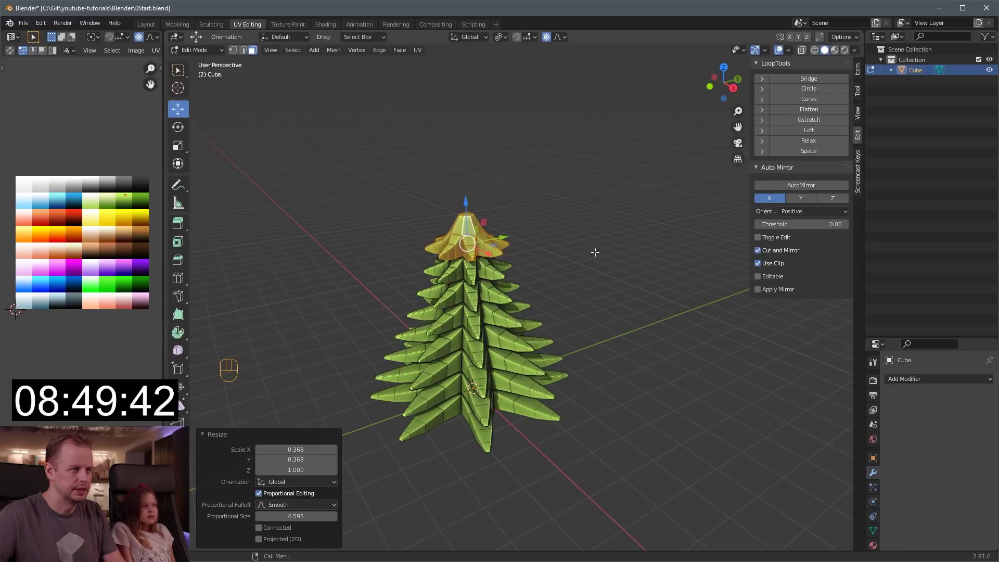
Scale the top tier down further and pick a vertex at the tree's tip to narrow it to a point
key(s)
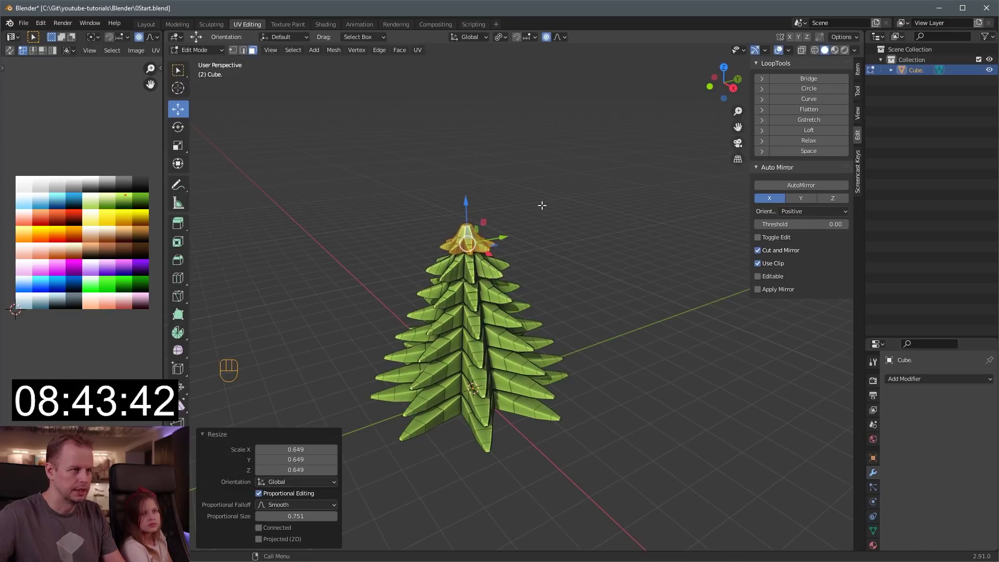
key(3)
drag(486, 157, 486, 190)
key(1)
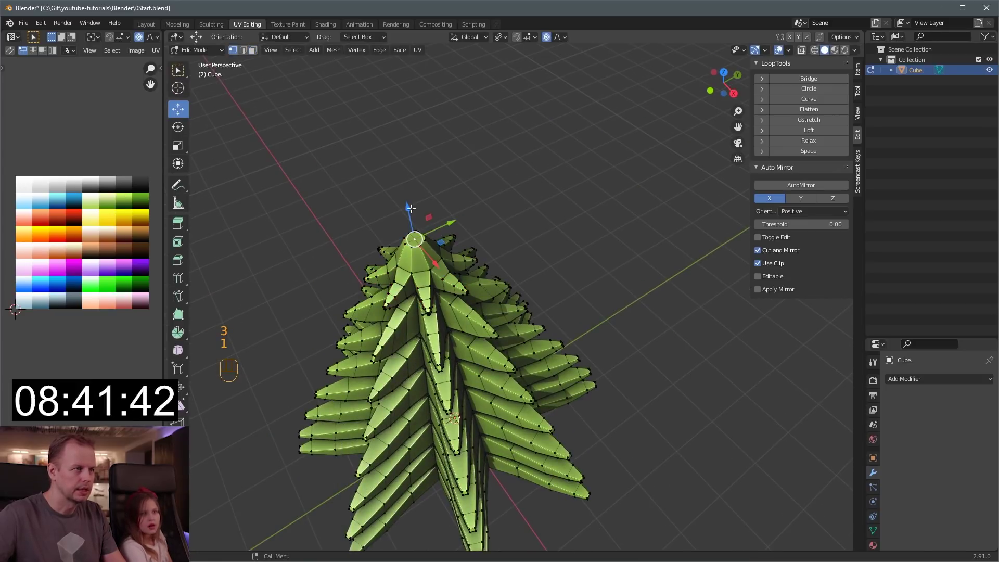
click(410, 204)
key(ctrl+z)
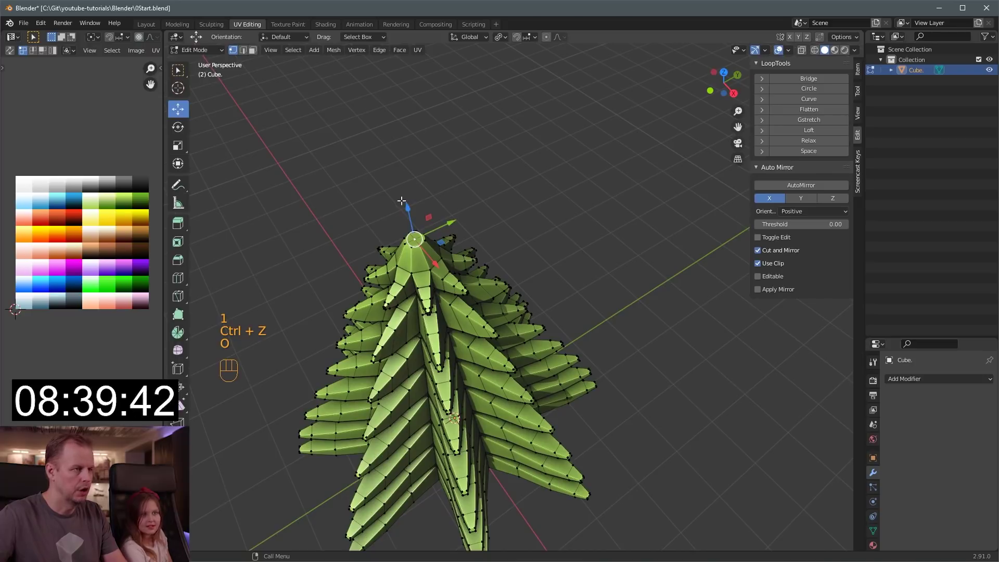
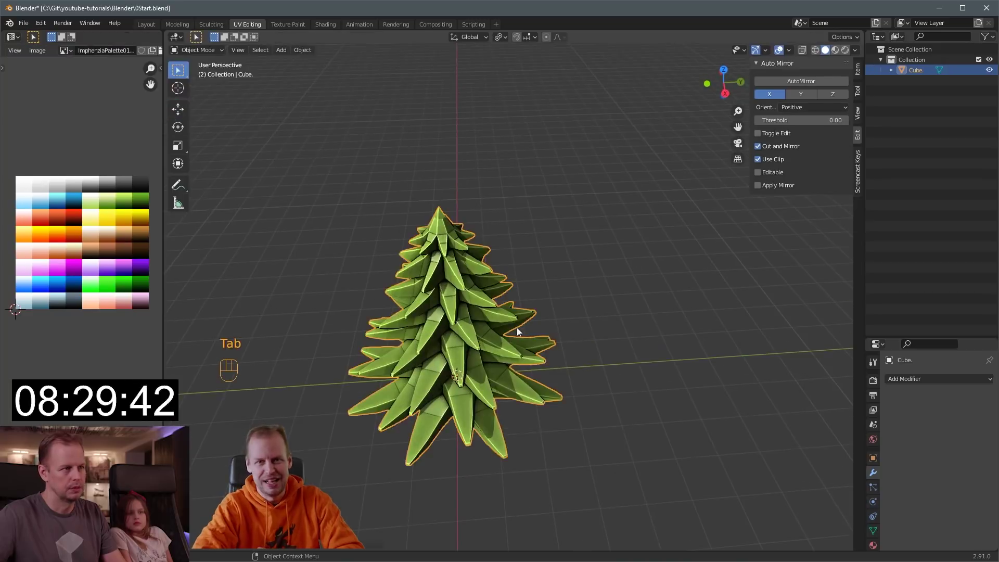
Leave mesh editing and add an Ico Sphere to the scene
key(Tab)
drag(569, 273, 531, 282)
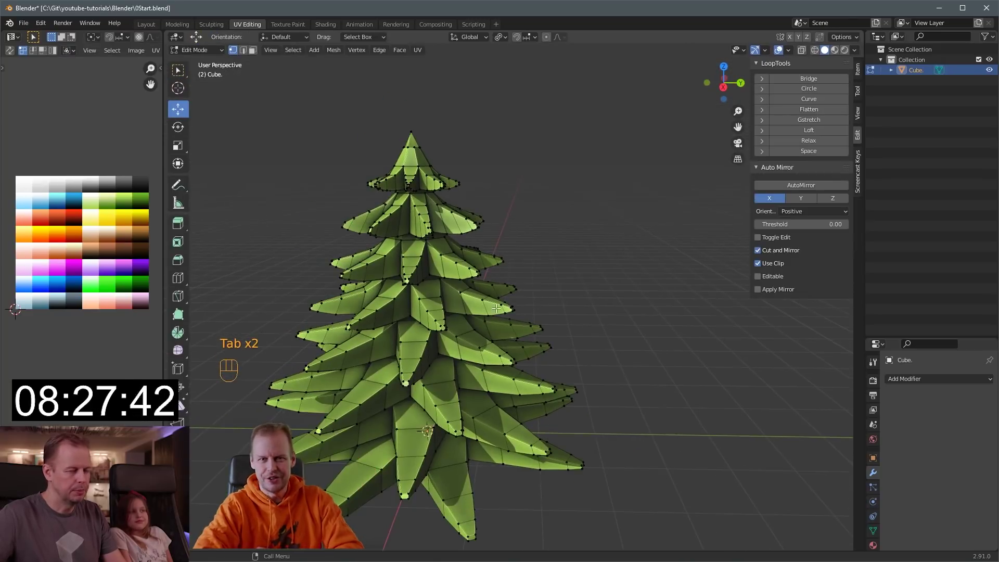
key(Tab)
key(shift+a)
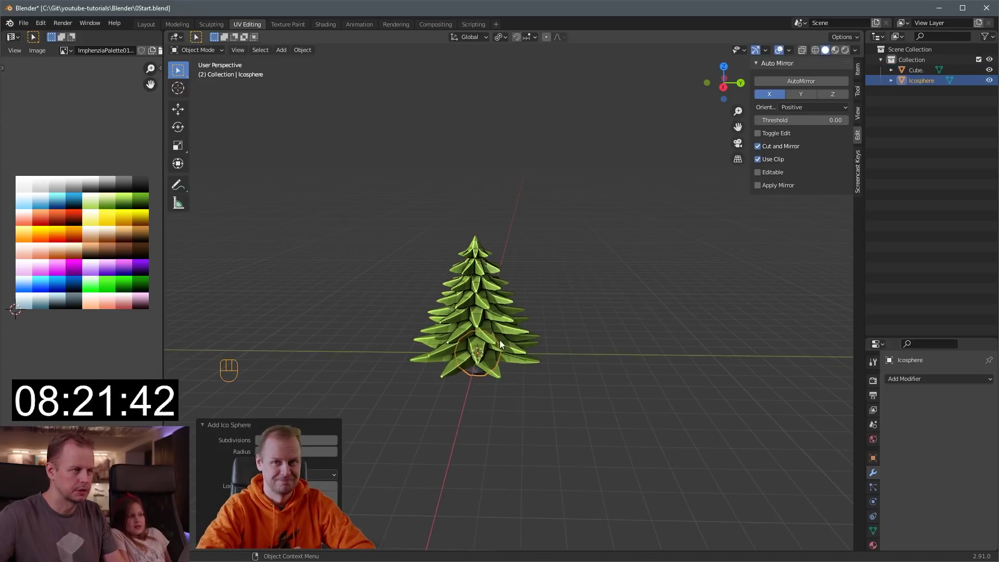
Move the ico sphere beside the tree and shift all its UVs onto the red palette swatch
key(shift+space)
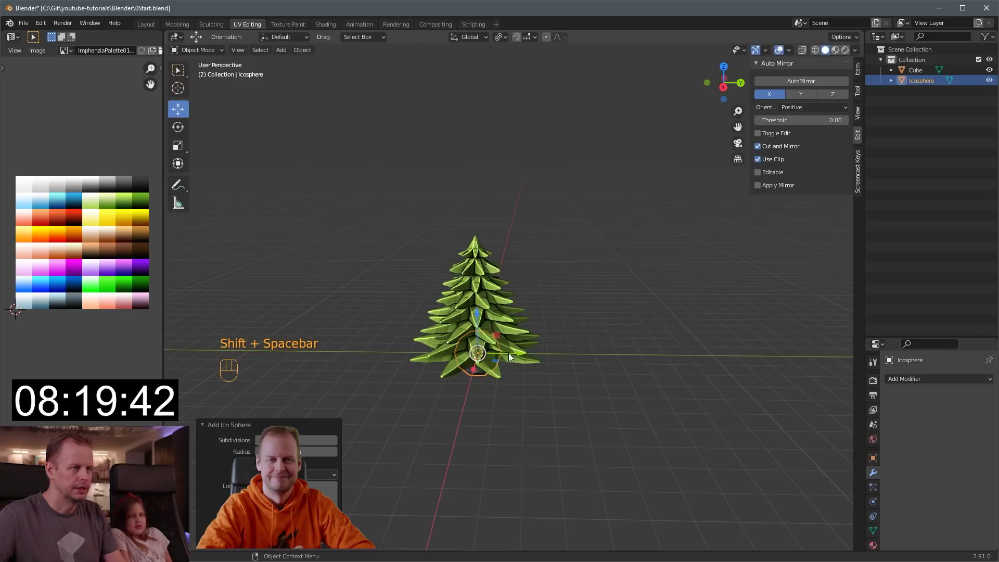
click(512, 357)
click(466, 341)
key(Tab)
key(Tab)
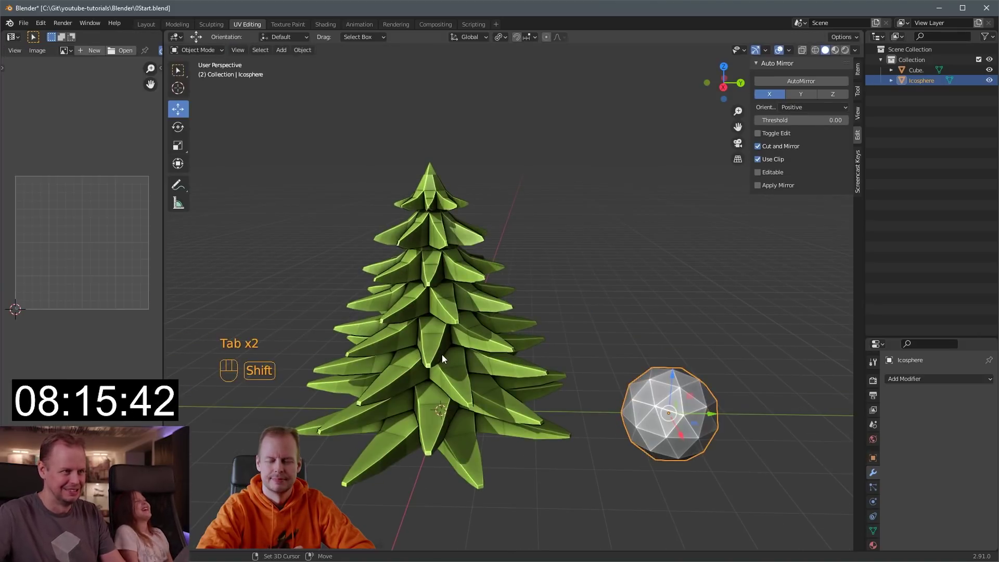
key(ctrl+l)
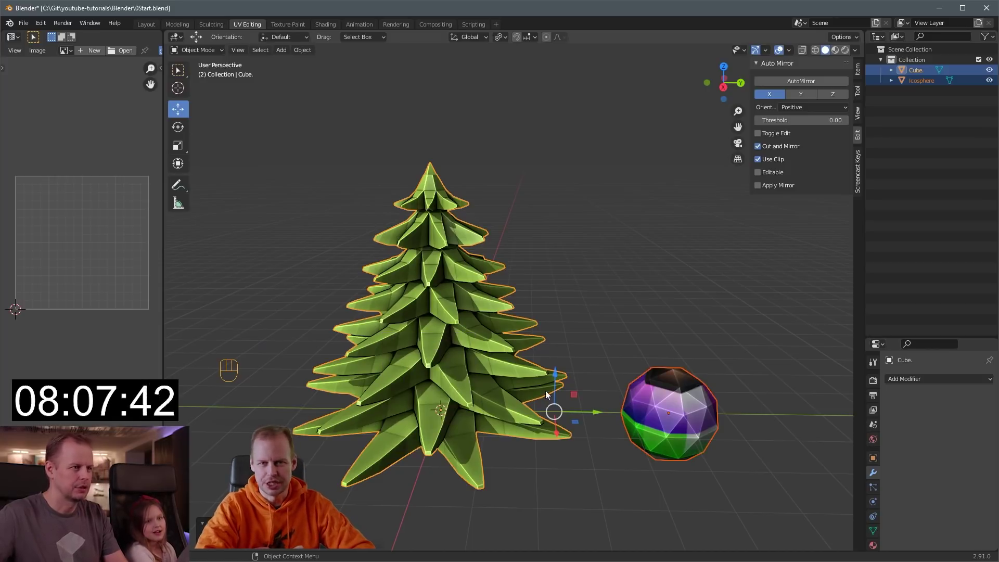
key(Tab)
key(a)
key(a)
key(s)
key(g)
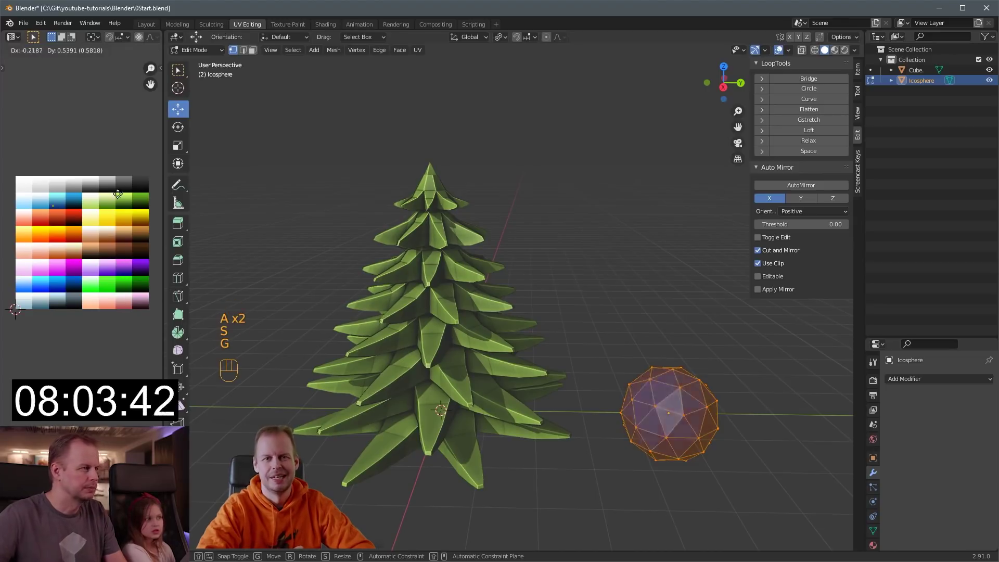
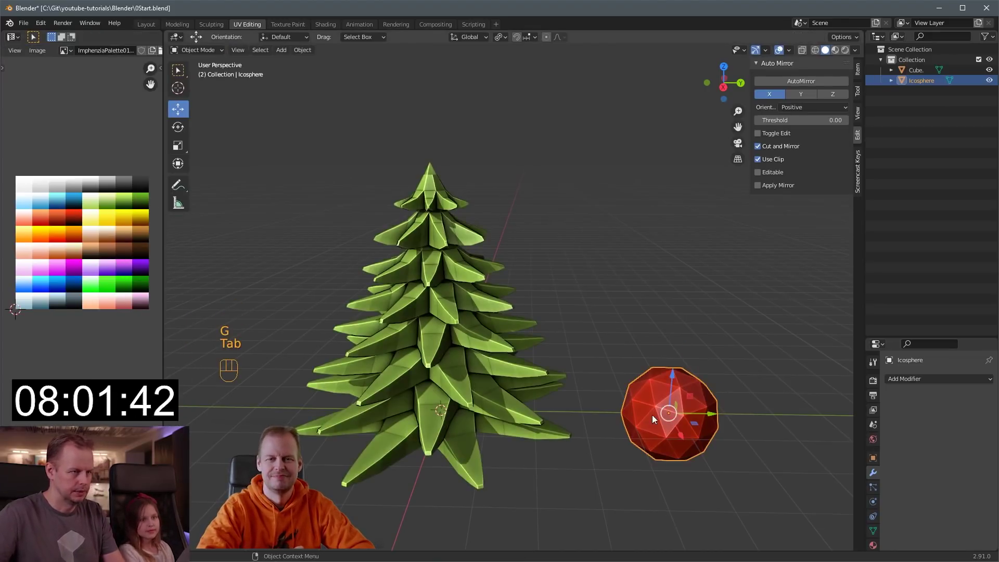
Shrink the red sphere down to small bauble size and confirm the scale
click(443, 323)
key(Tab)
key(Tab)
click(459, 326)
key(Tab)
key(Tab)
key(Tab)
key(Tab)
key(s)
key(ctrl+a)
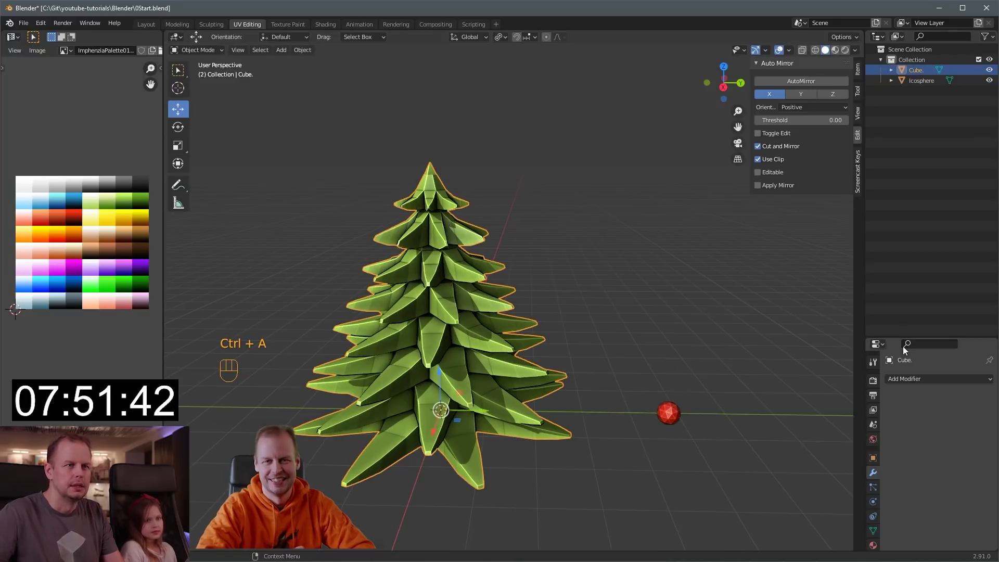
Add a Hair particle system to the tree and set it to render as object instances
click(876, 476)
click(935, 379)
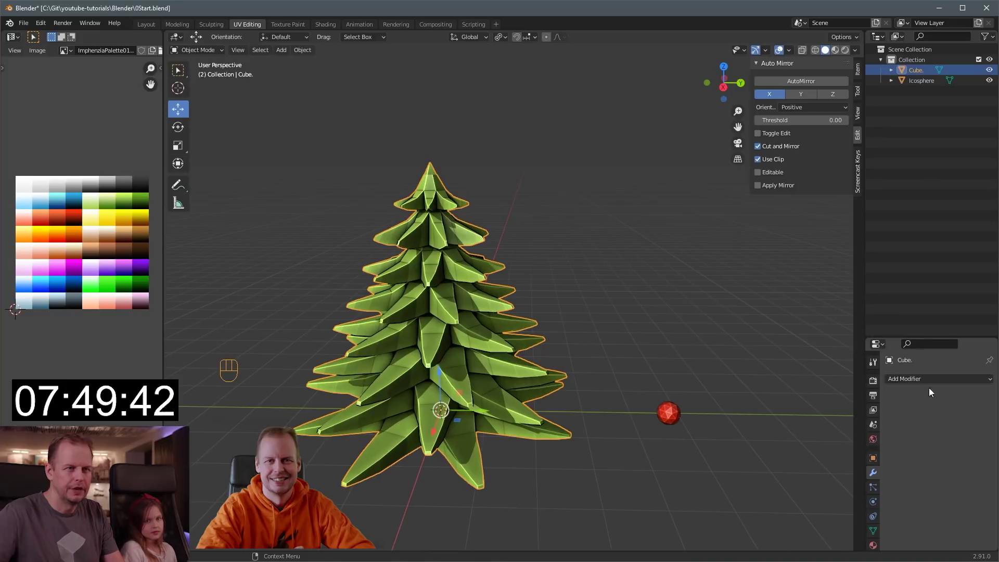
drag(955, 365, 967, 260)
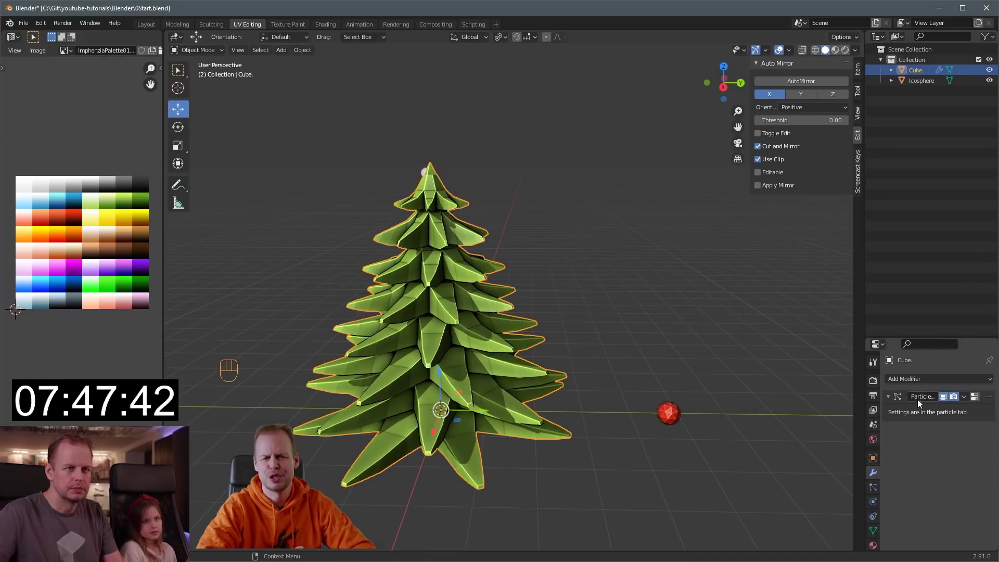
click(877, 493)
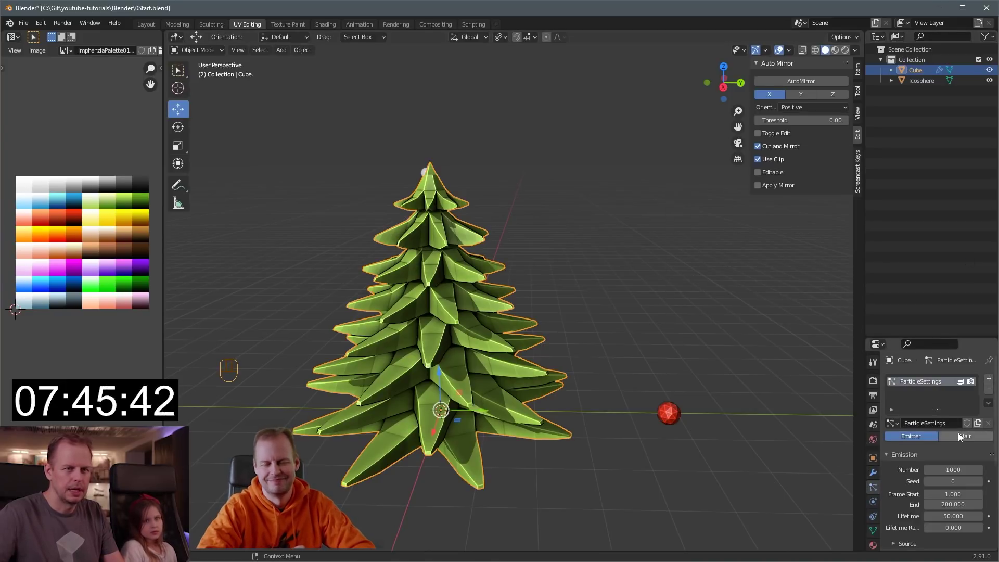
click(976, 422)
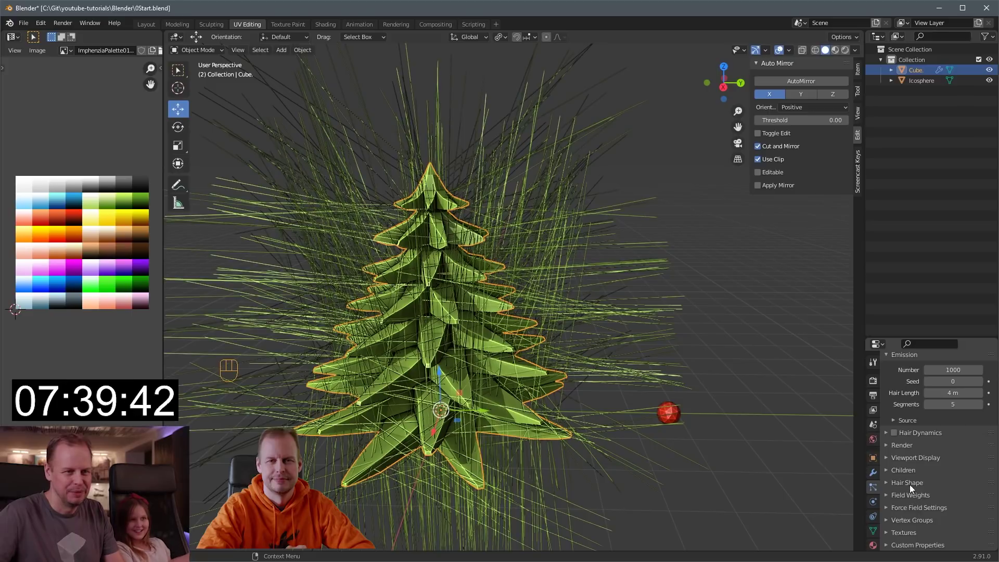
click(912, 451)
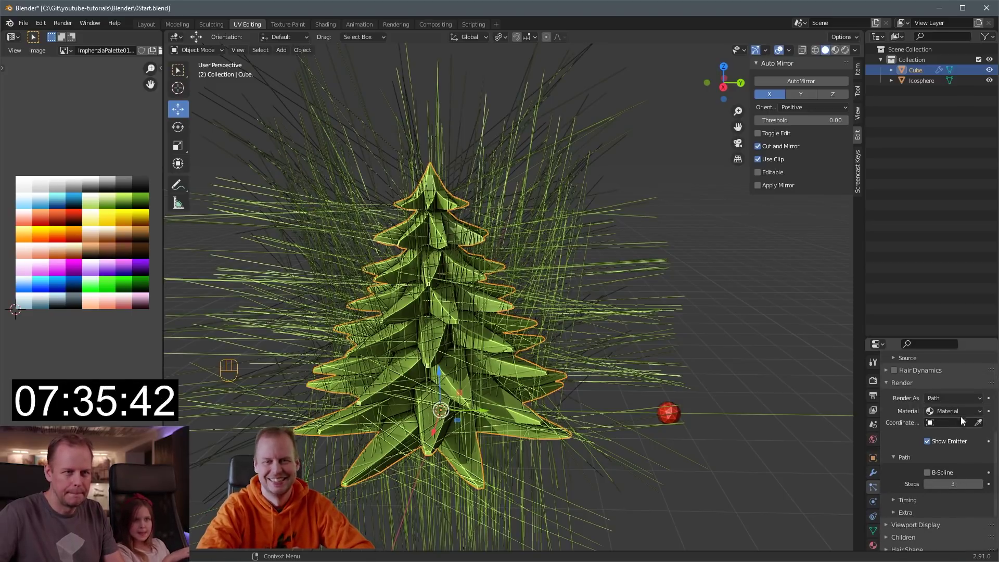
drag(964, 400, 946, 435)
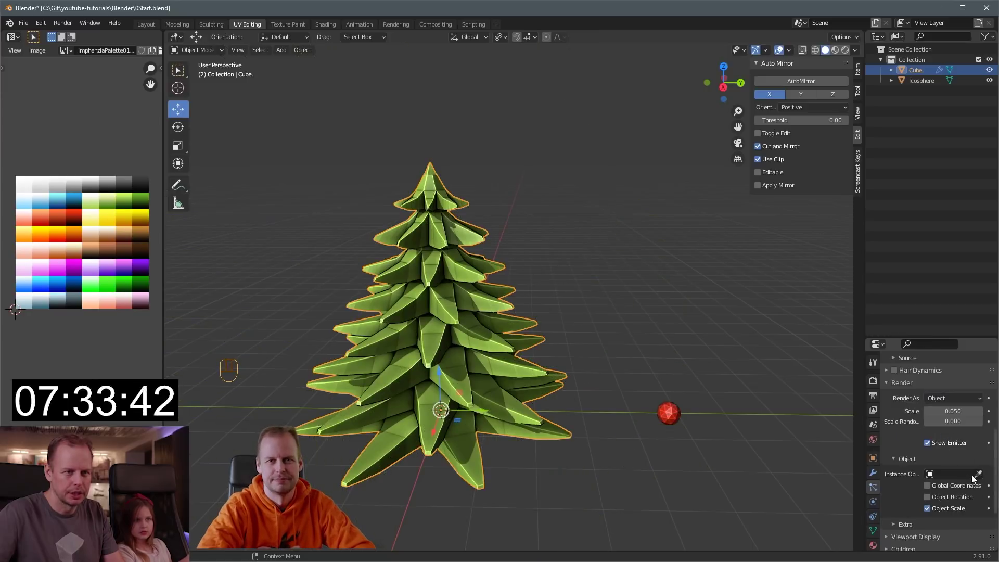
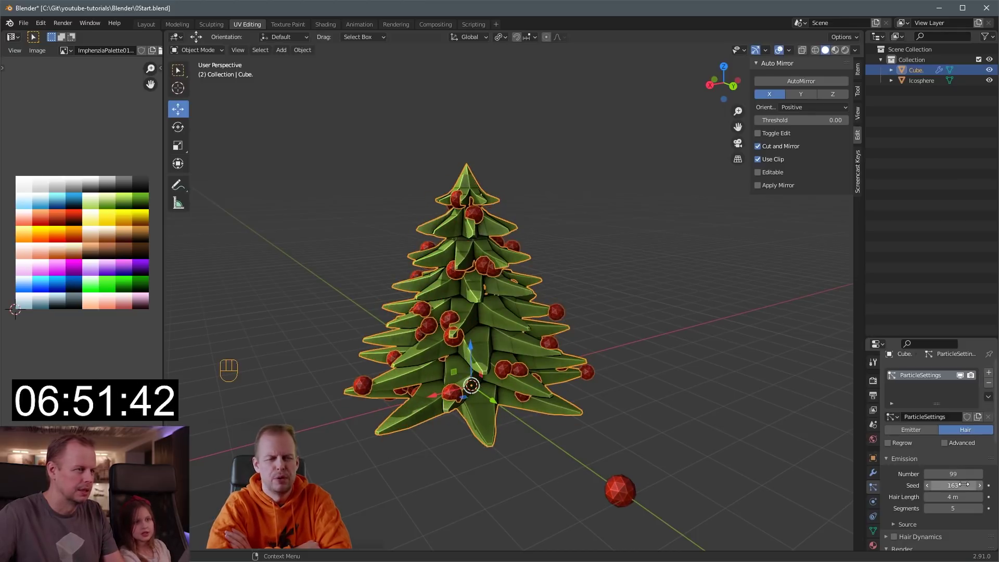
Convert the ornament particles into real icosphere objects and apply the particle modifier on the tree
drag(650, 331, 579, 340)
middle_click(658, 309)
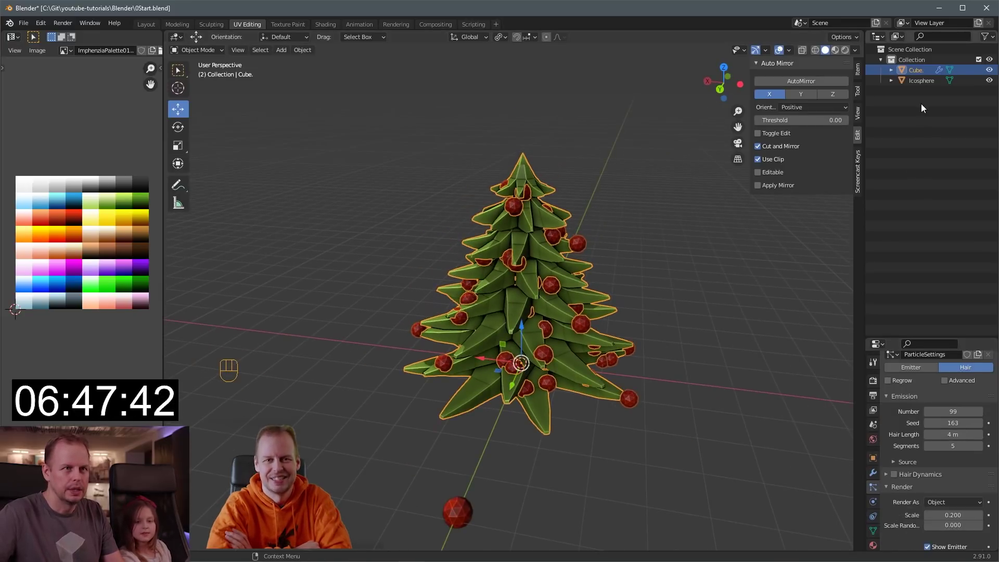
click(928, 85)
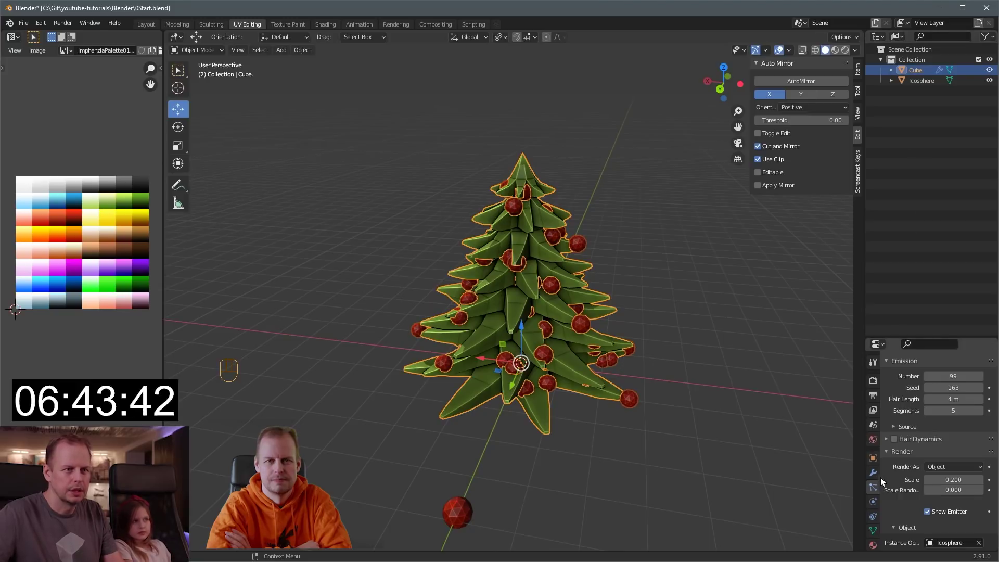
drag(879, 480, 950, 432)
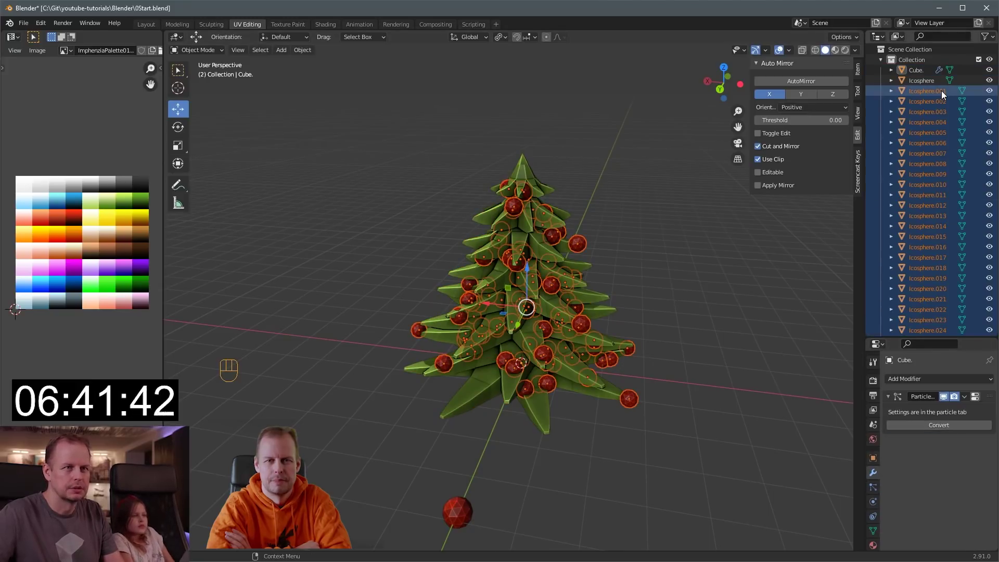
click(944, 95)
click(923, 72)
key(ctrl+a)
drag(634, 292, 653, 297)
drag(550, 355, 943, 76)
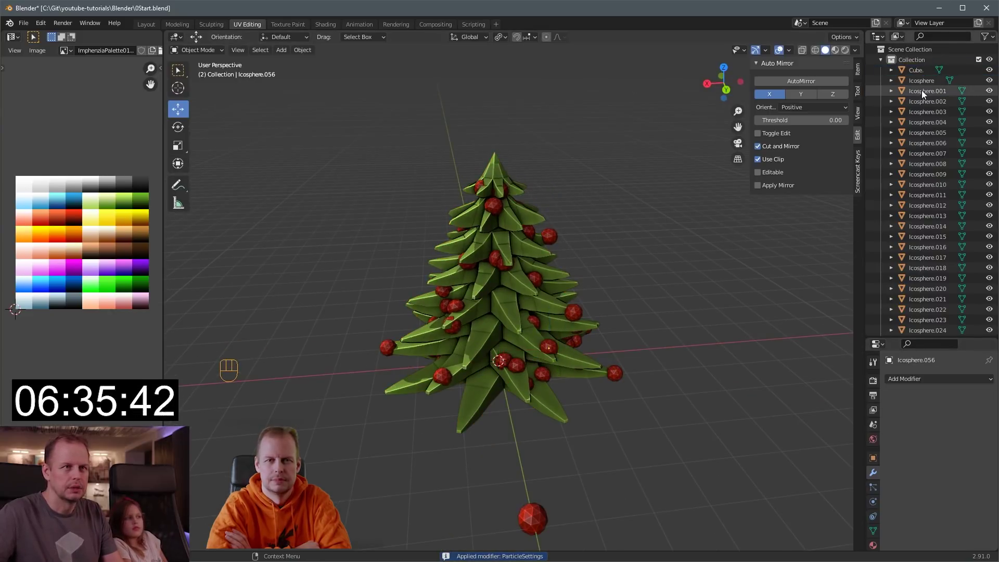
Select the converted icospheres with the tree and join them into one mesh with Ctrl+J
click(536, 513)
key(Delete)
drag(922, 87, 939, 338)
click(937, 328)
key(ctrl+j)
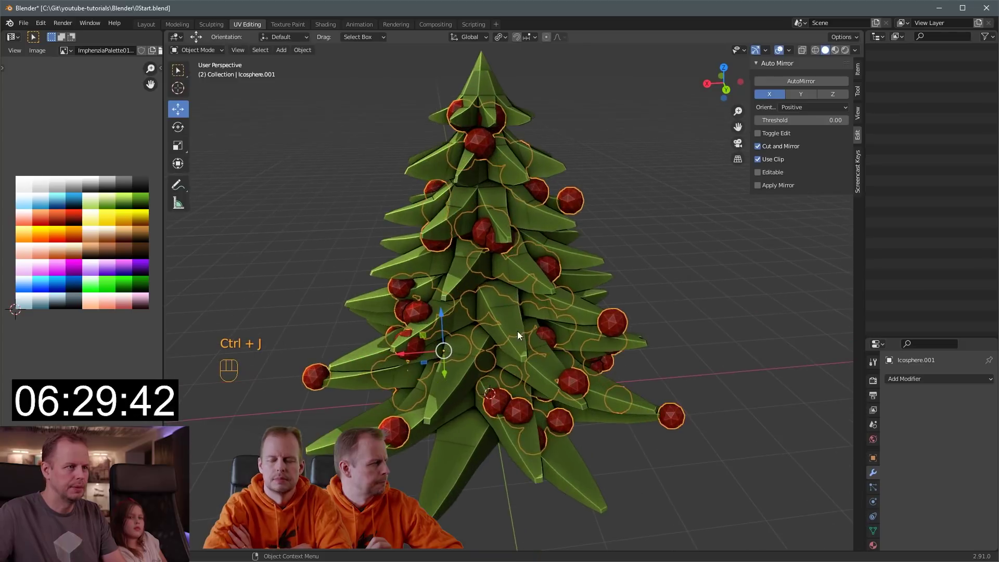
drag(502, 317, 544, 305)
click(558, 303)
middle_click(622, 300)
click(524, 294)
middle_click(526, 286)
key(ctrl+j)
drag(515, 266, 527, 287)
Edit the combined mesh in face mode and pick out branch faces around the tree for the snow
key(Tab)
click(503, 265)
key(3)
drag(513, 261, 589, 294)
drag(590, 294, 540, 302)
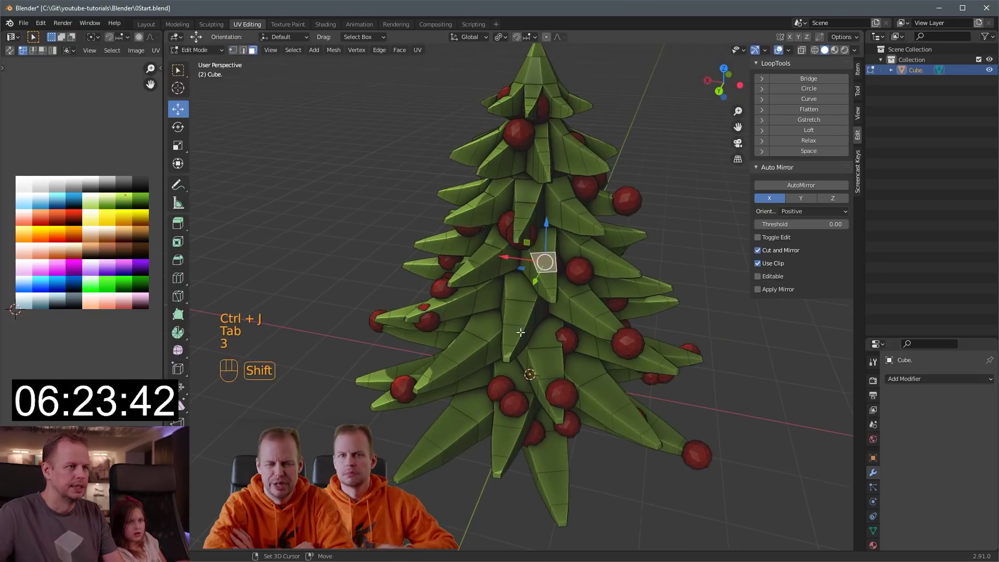
click(513, 315)
click(509, 345)
drag(604, 305, 552, 357)
click(587, 358)
drag(637, 388, 564, 376)
click(587, 453)
drag(646, 417, 594, 403)
click(617, 431)
click(610, 418)
middle_click(650, 413)
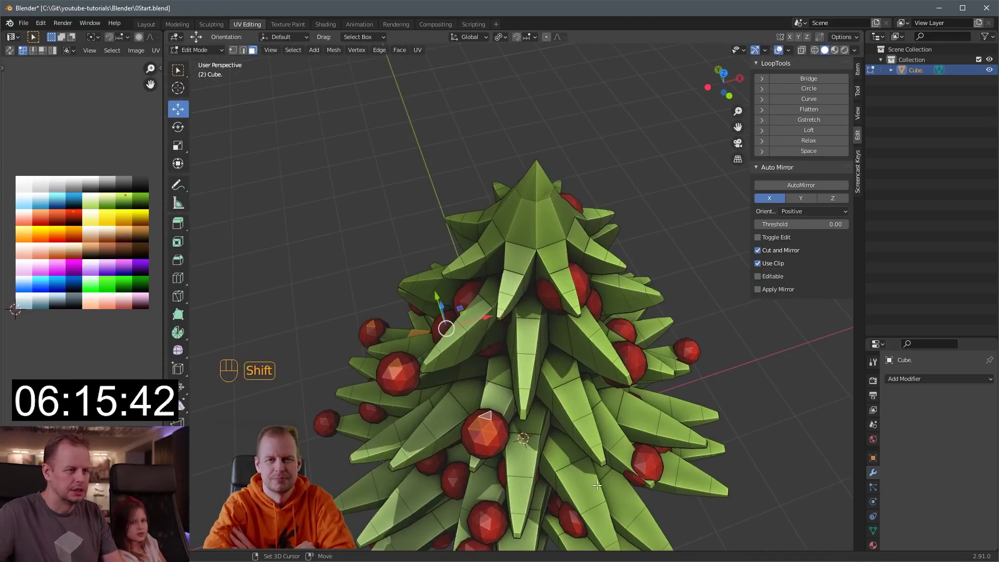
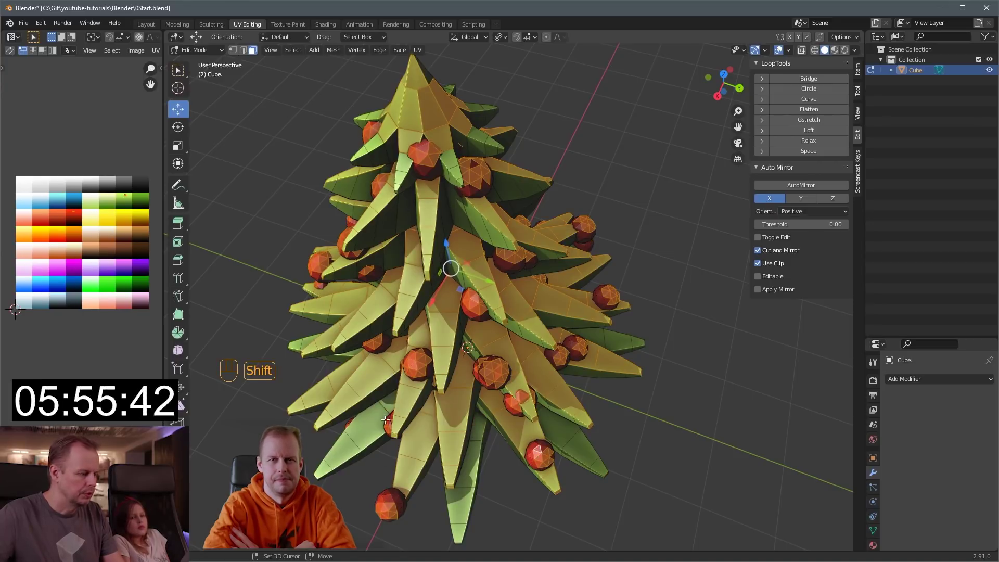
Extend the selection to connected branch parts, colour them white from the palette and push the snow surface in with Shrink/Fatten
key(shift+g)
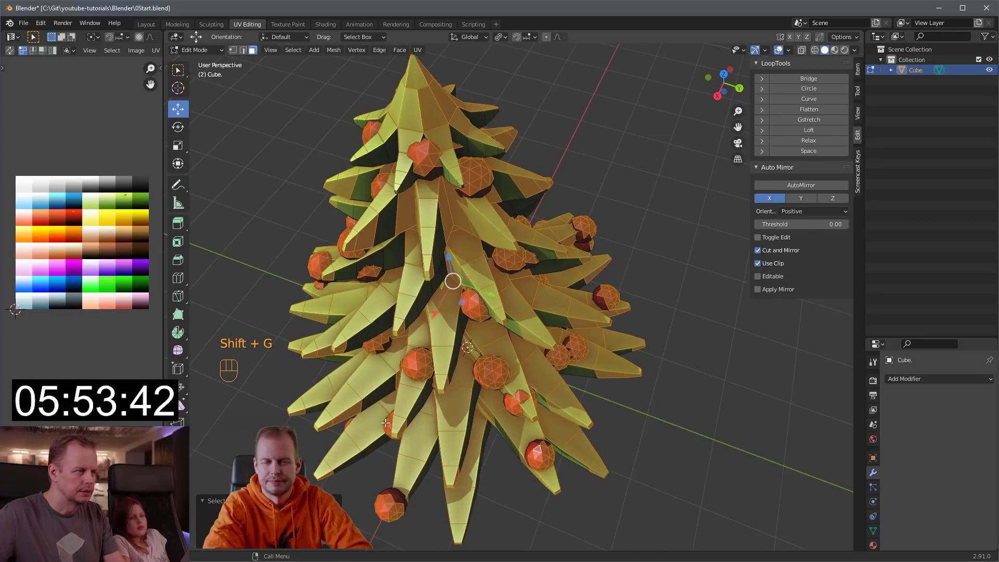
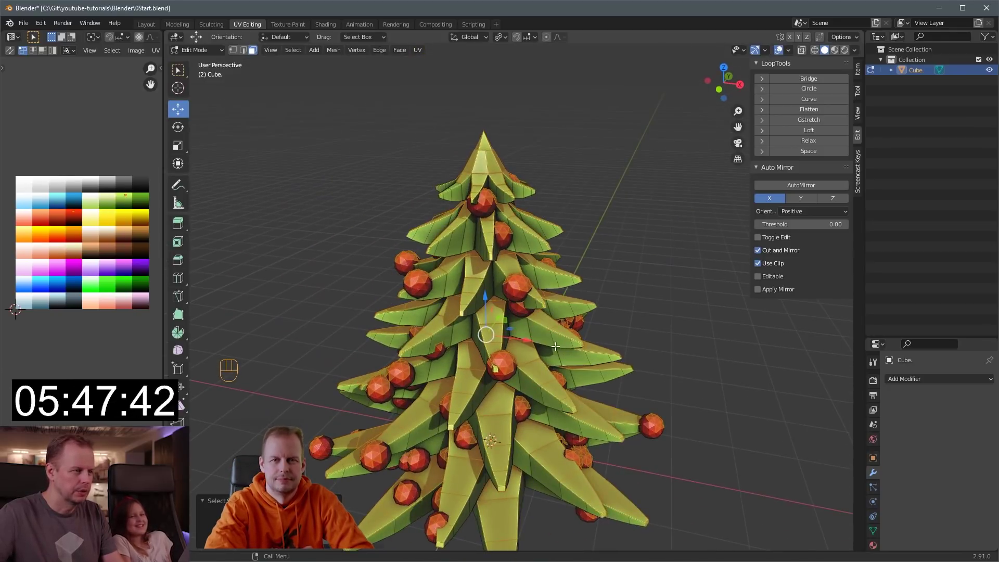
key(shift+d)
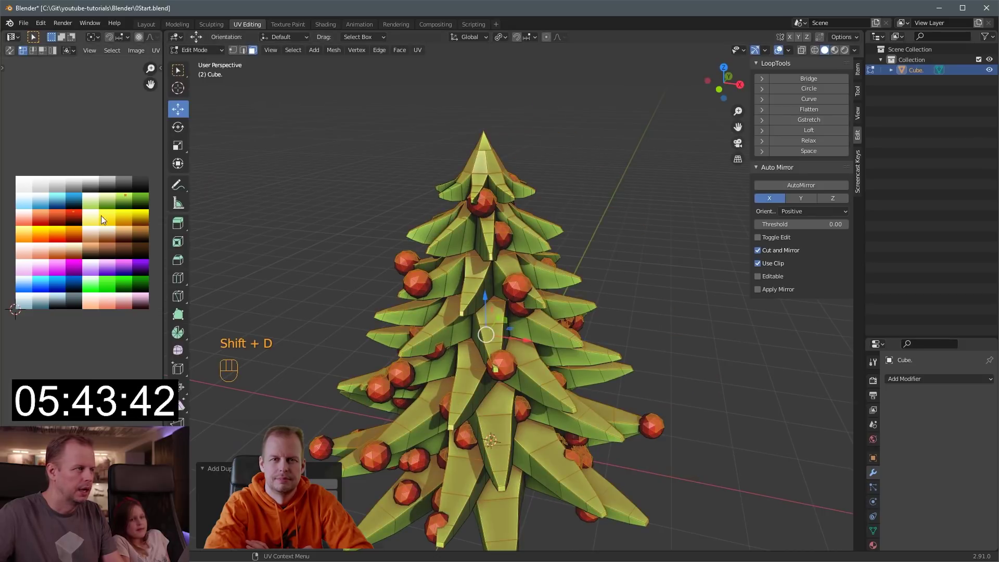
key(a)
key(s)
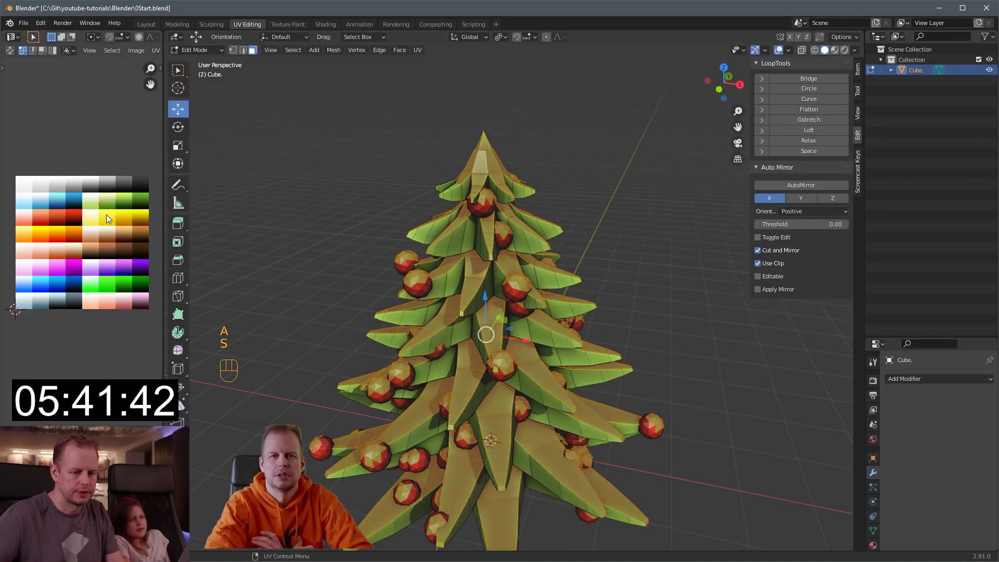
key(g)
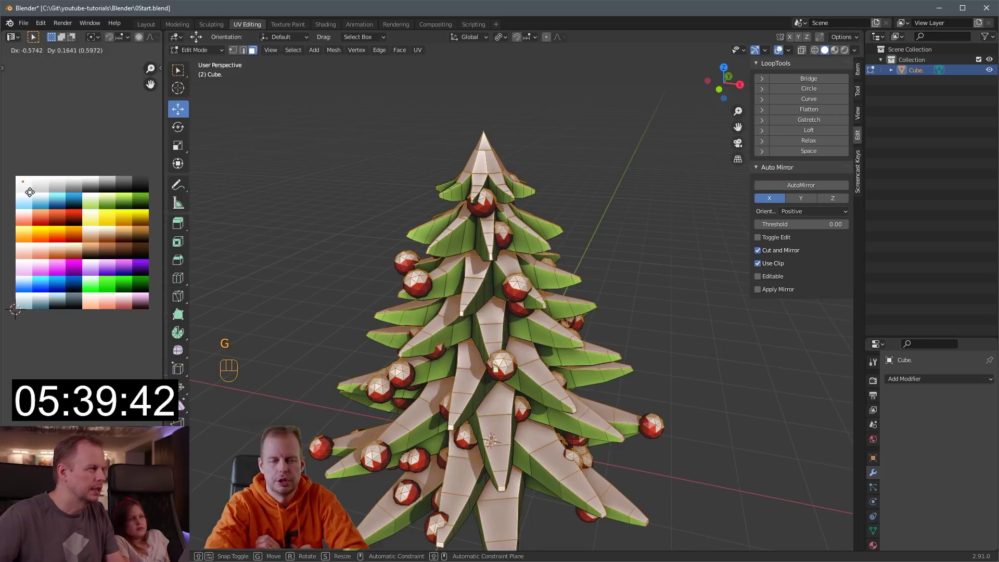
key(alt+e)
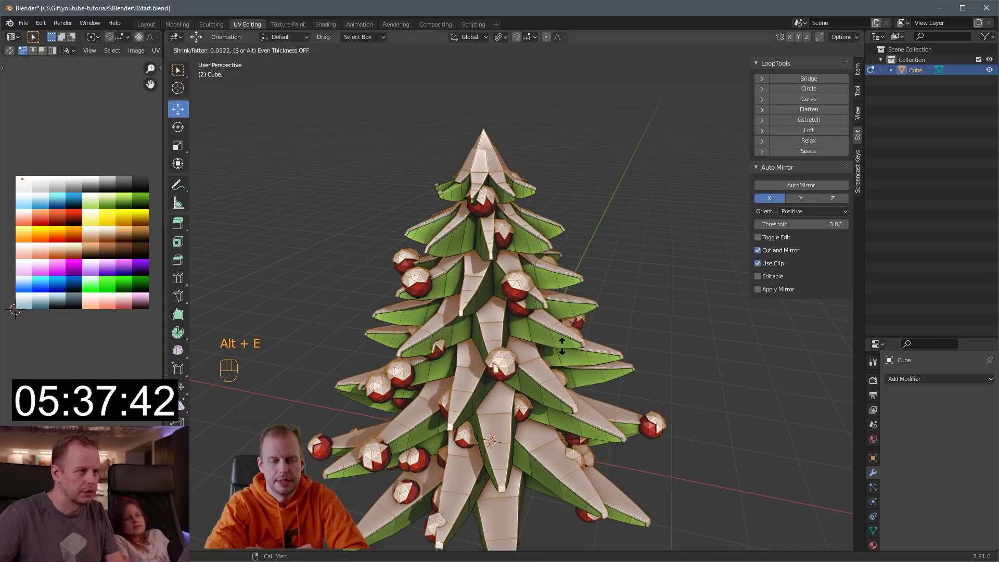
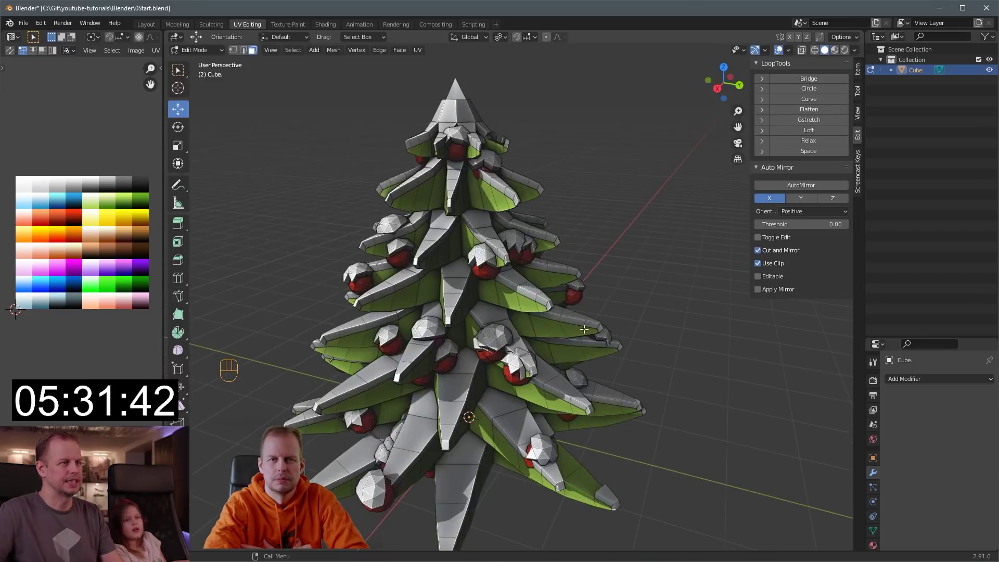
key(Tab)
drag(606, 317, 562, 310)
drag(633, 314, 667, 331)
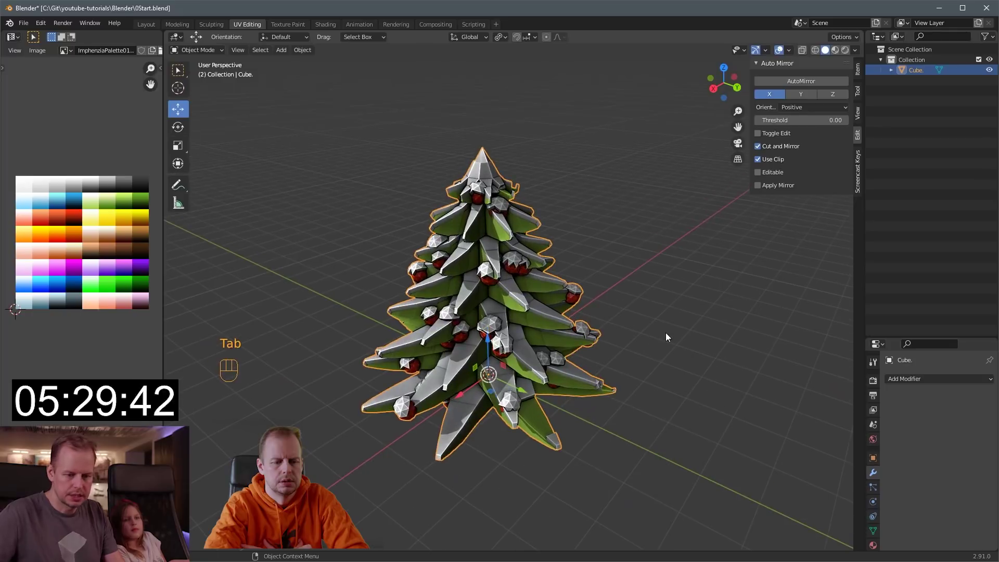
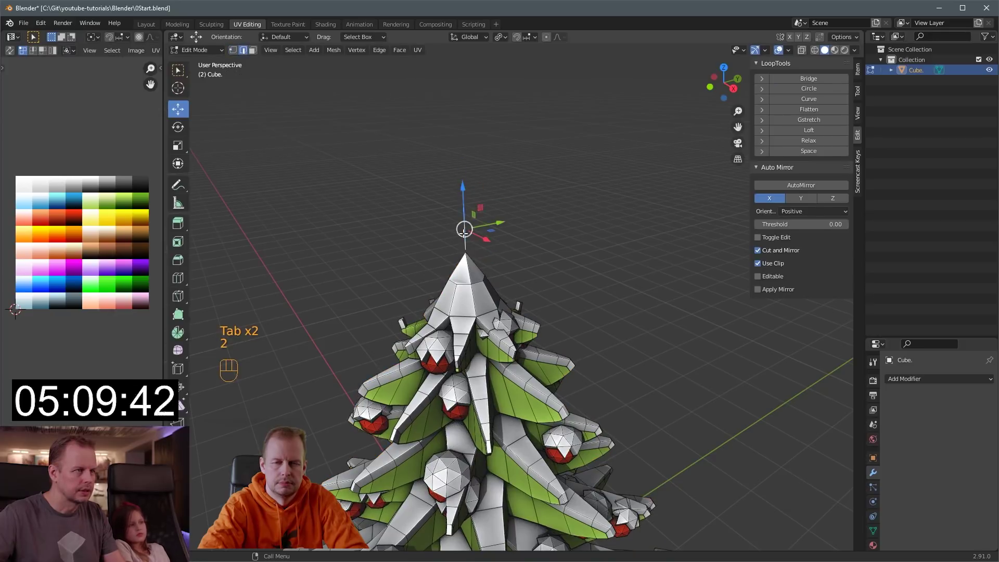
Separate a vertex as the star object and extrude its vertical arm upward in side view
key(p)
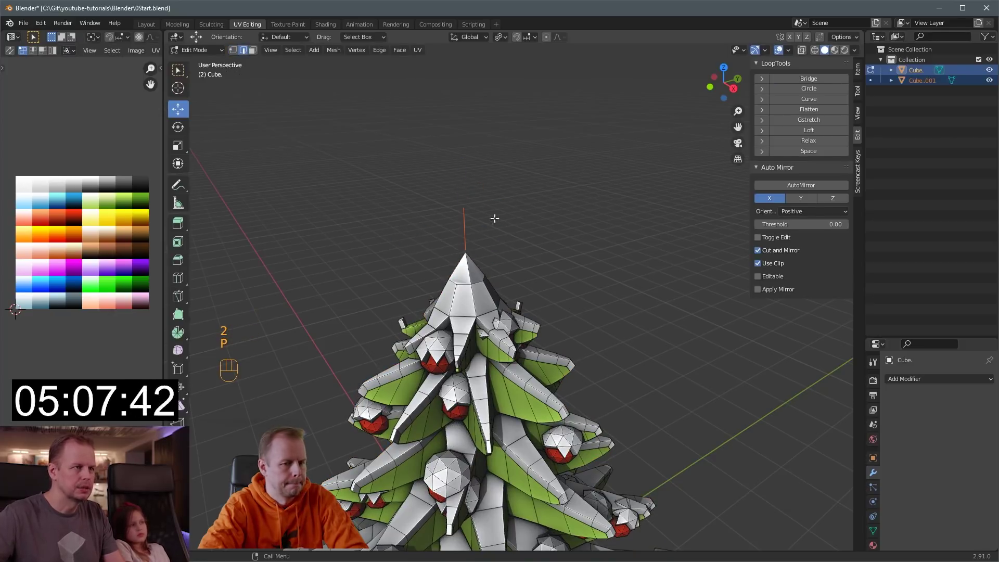
key(1)
drag(467, 202, 526, 210)
key(Tab)
key(Tab)
key(1)
key(KP_3)
drag(481, 114, 505, 267)
middle_click(470, 293)
key(e)
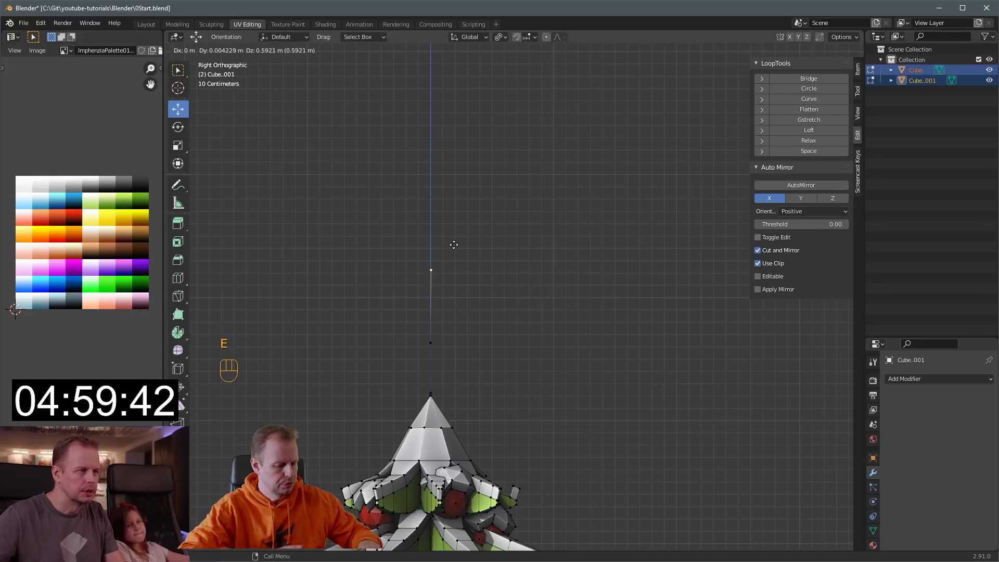
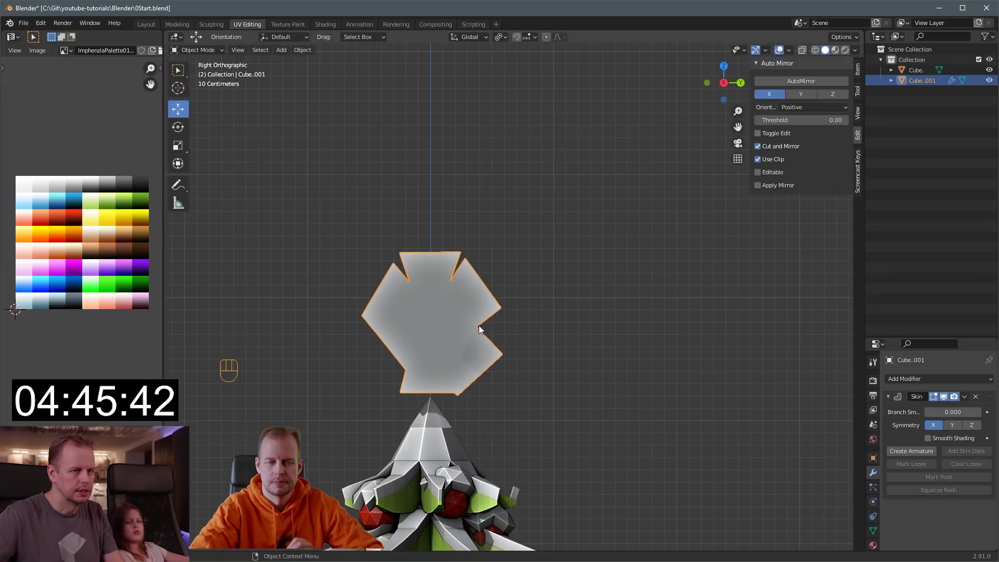
Scale the skin radii so the star's arms taper to thin points around a fatter centre
key(Tab)
key(a)
key(shift+a)
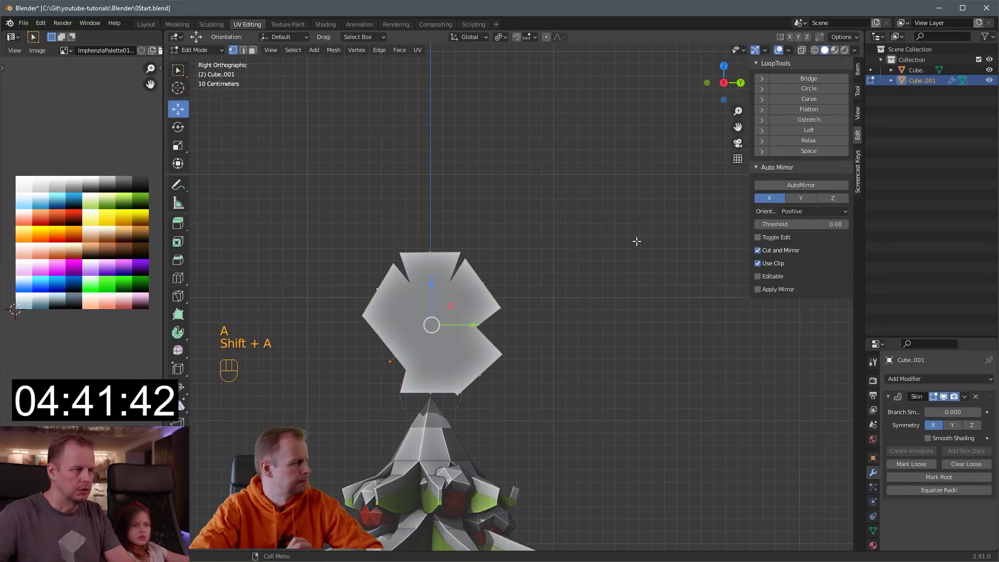
key(ctrl+a)
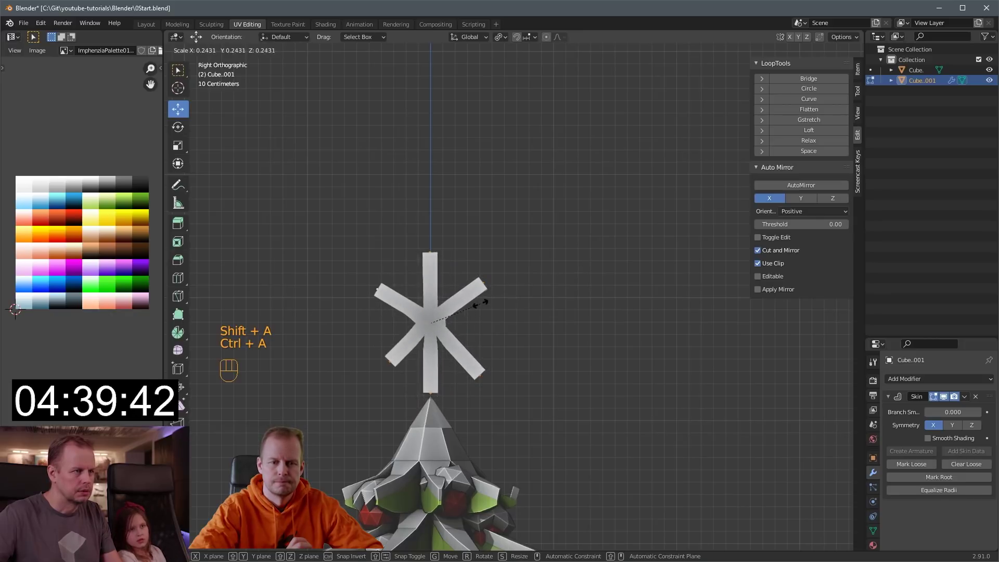
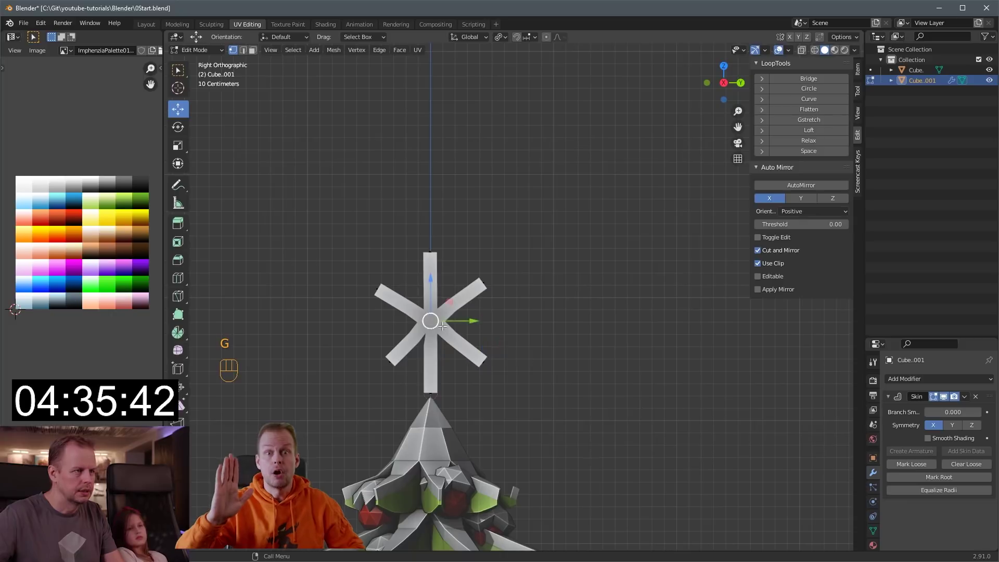
key(ctrl+a)
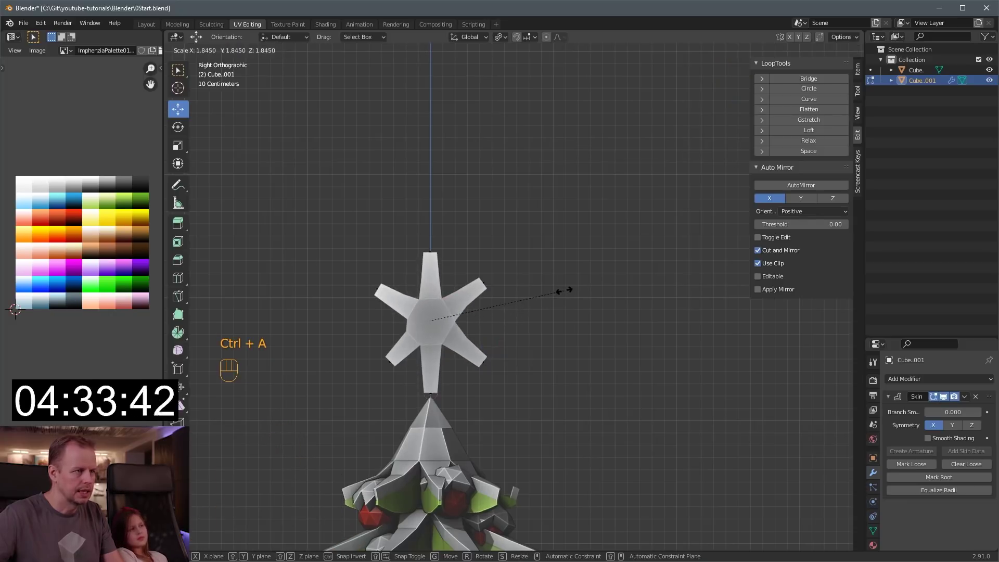
key(ctrl+i)
key(ctrl+a)
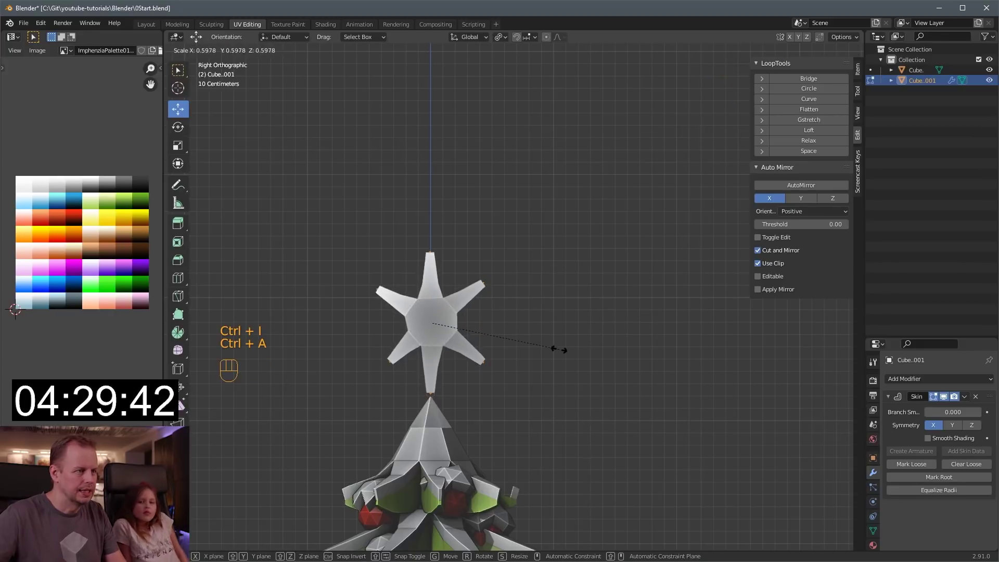
key(Tab)
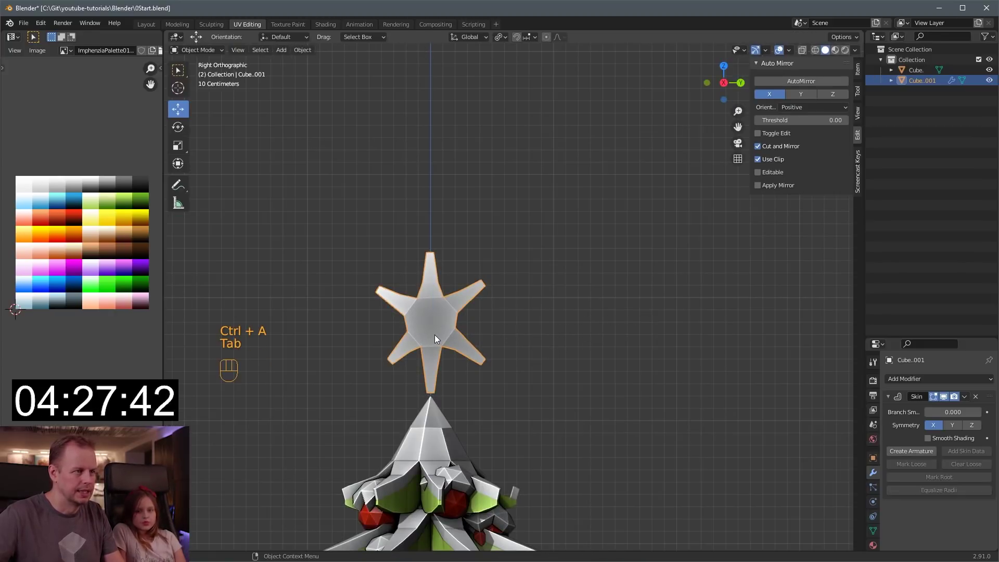
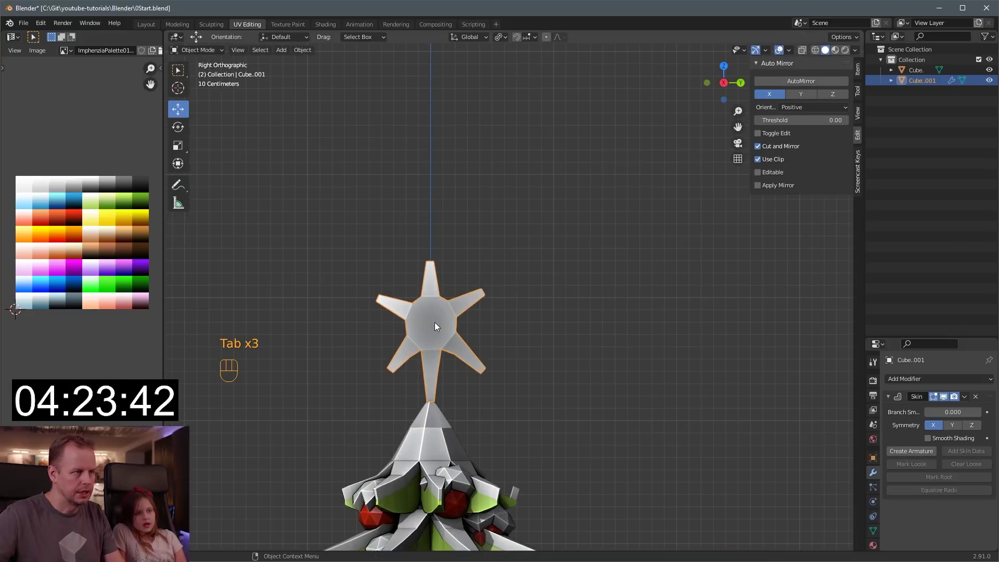
Reselect the star and fine-tune the arm thickness before applying the Skin modifier
click(436, 331)
key(Tab)
drag(431, 321, 523, 317)
key(ctrl+a)
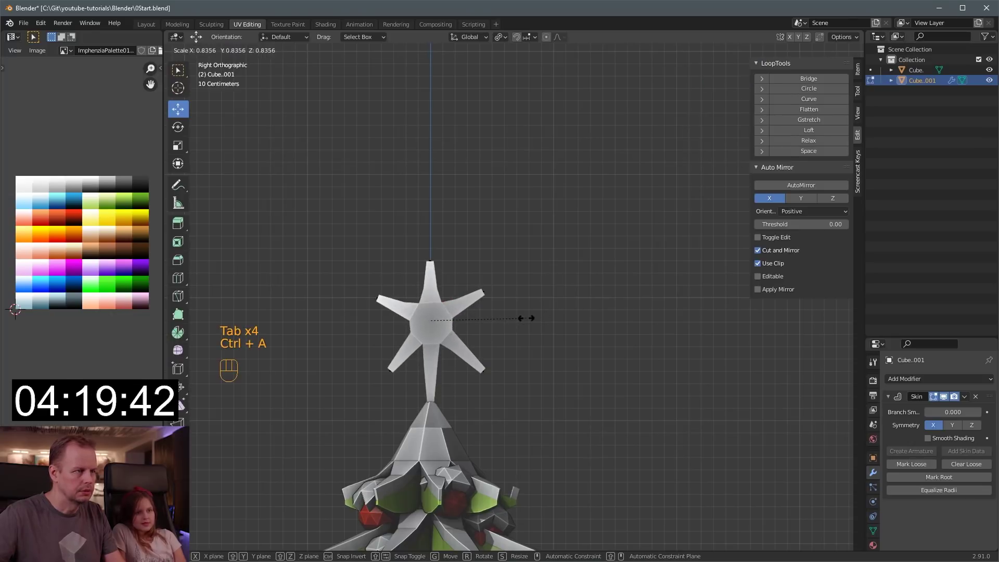
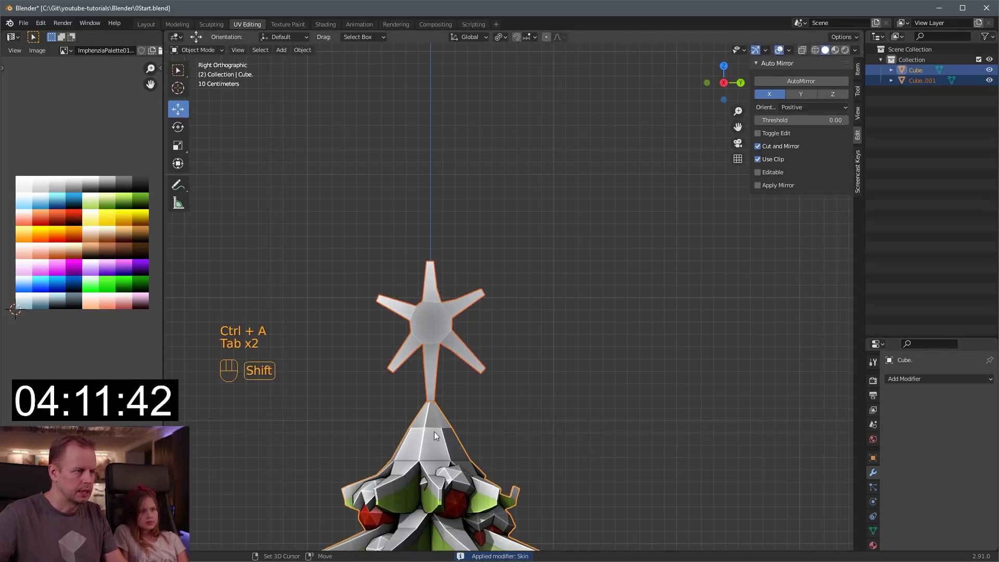
Select all of the star's mesh and collapse its UVs to a single point
key(ctrl+l)
click(452, 336)
key(Tab)
key(a)
key(a)
key(s)
key(0)
key(Return)
key(g)
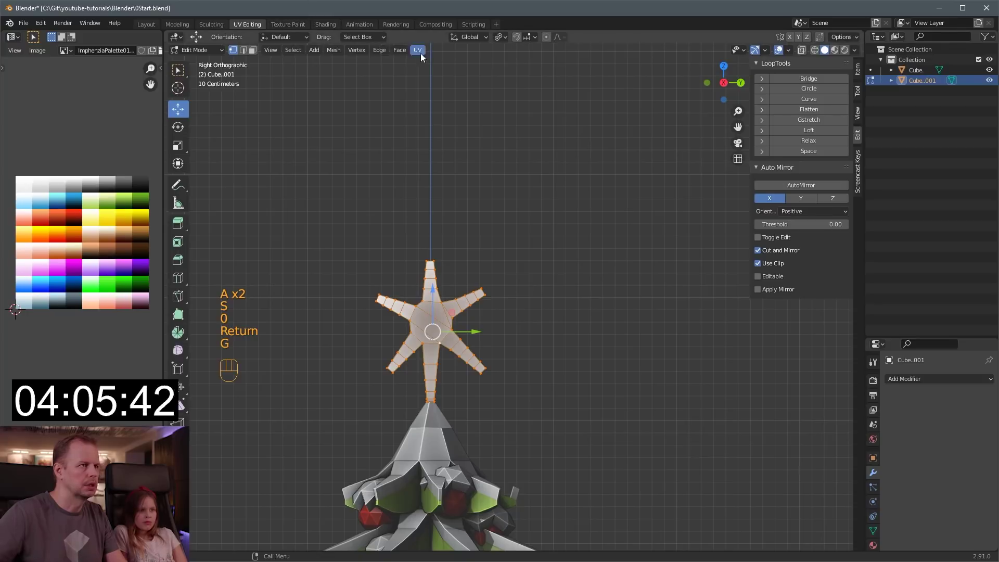
Unwrap and move the star's UVs onto the yellow swatch of the palette image
drag(421, 48, 444, 205)
key(a)
key(s)
key(g)
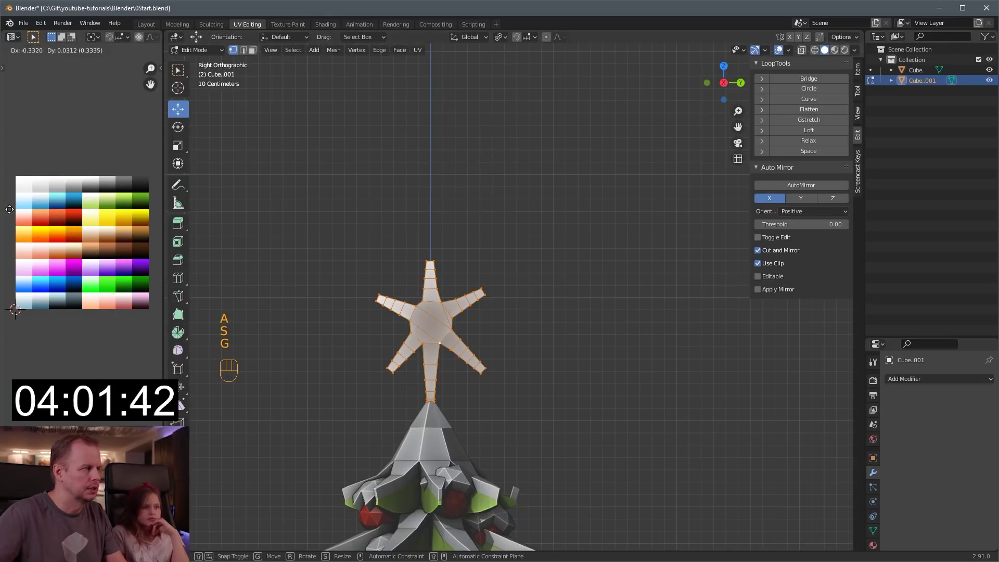
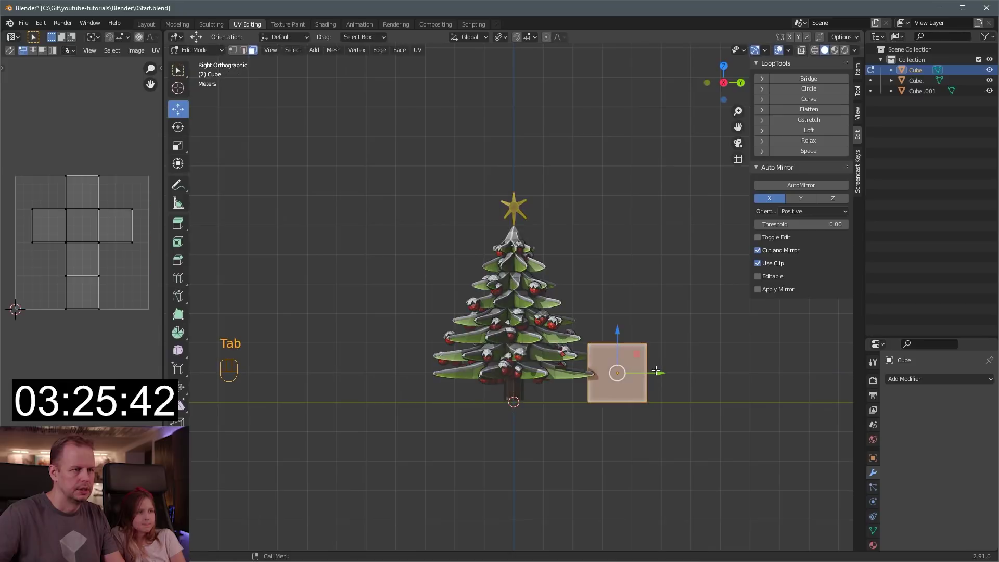
Select the new cube beside the tree and enter Edit Mode on its mesh
drag(684, 349, 624, 375)
key(Tab)
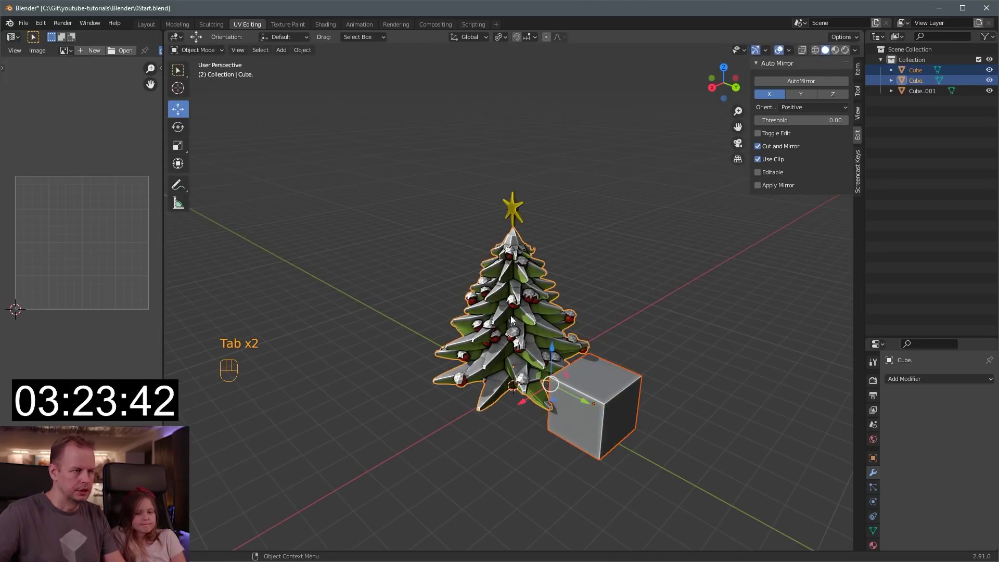
key(ctrl+l)
click(601, 397)
key(Tab)
Colour the cube red from the palette and shrink it to about half size
key(a)
key(a)
key(s)
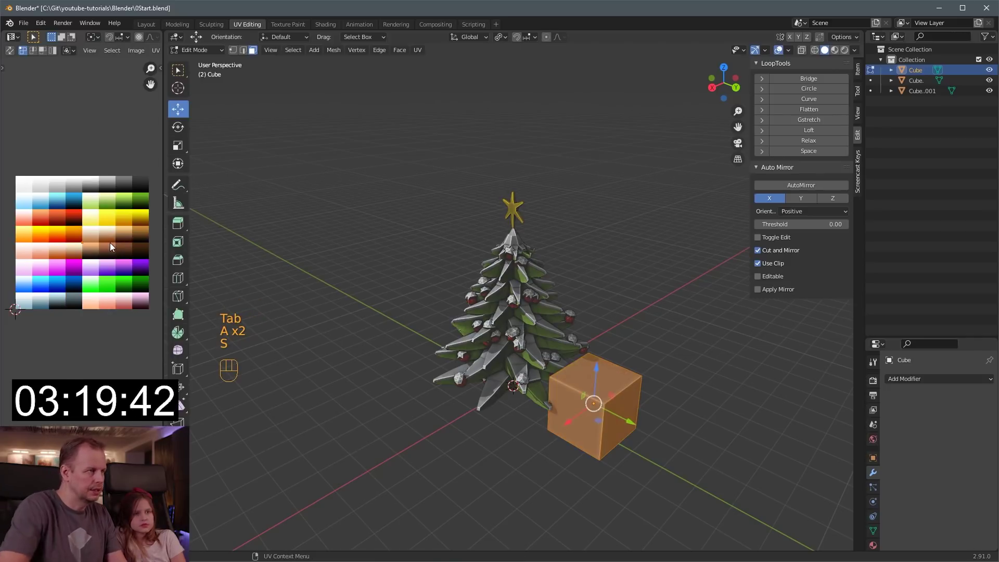
key(g)
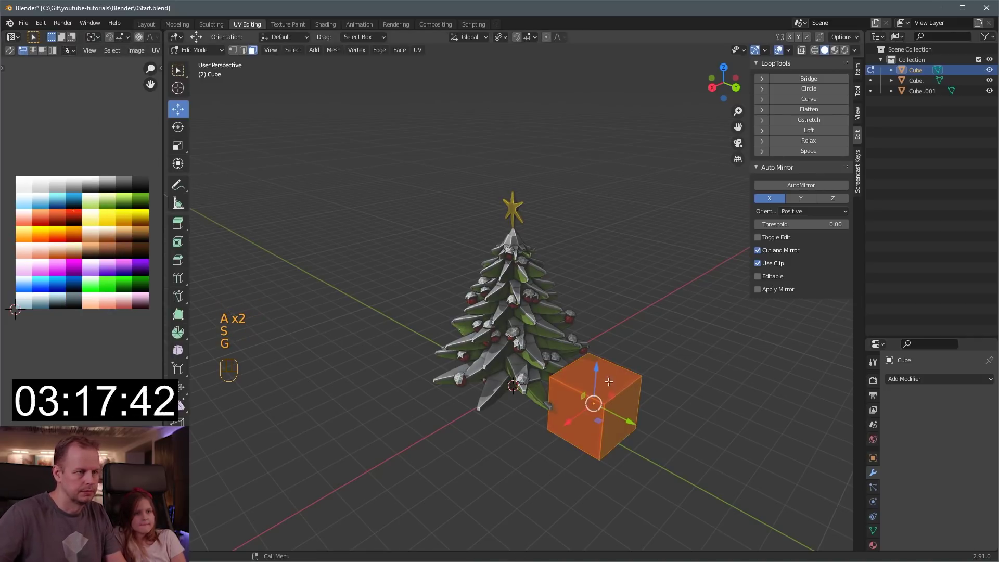
key(a)
key(s)
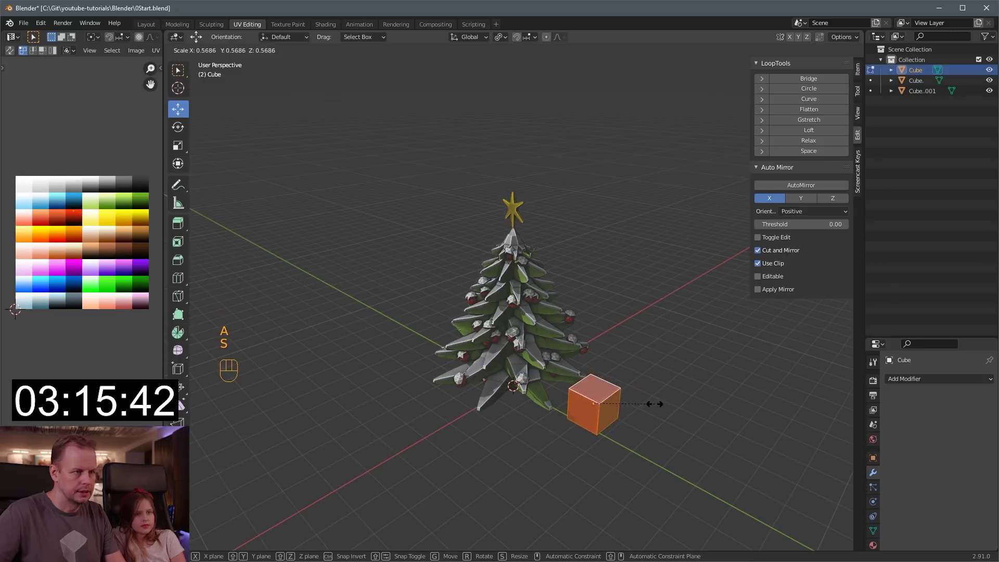
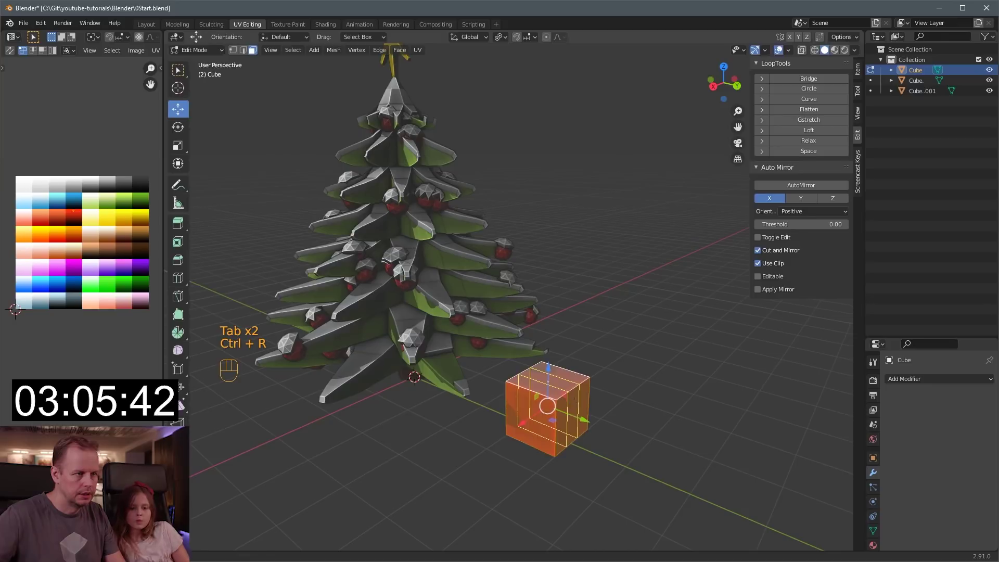
Add paired loop cuts around the box and squeeze them into narrow ribbon bands
key(s)
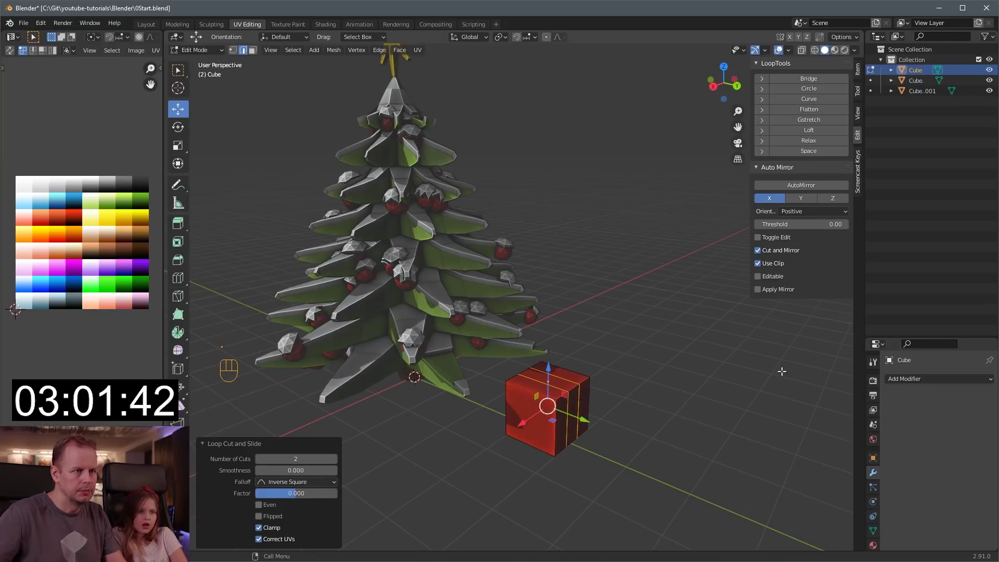
key(s)
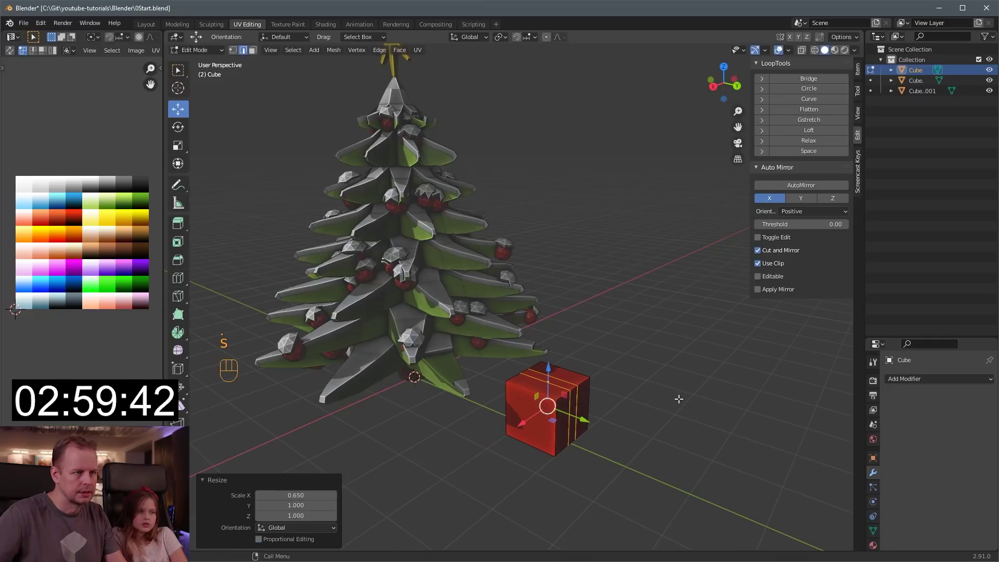
key(ctrl+r)
key(s)
key(ctrl+r)
key(s)
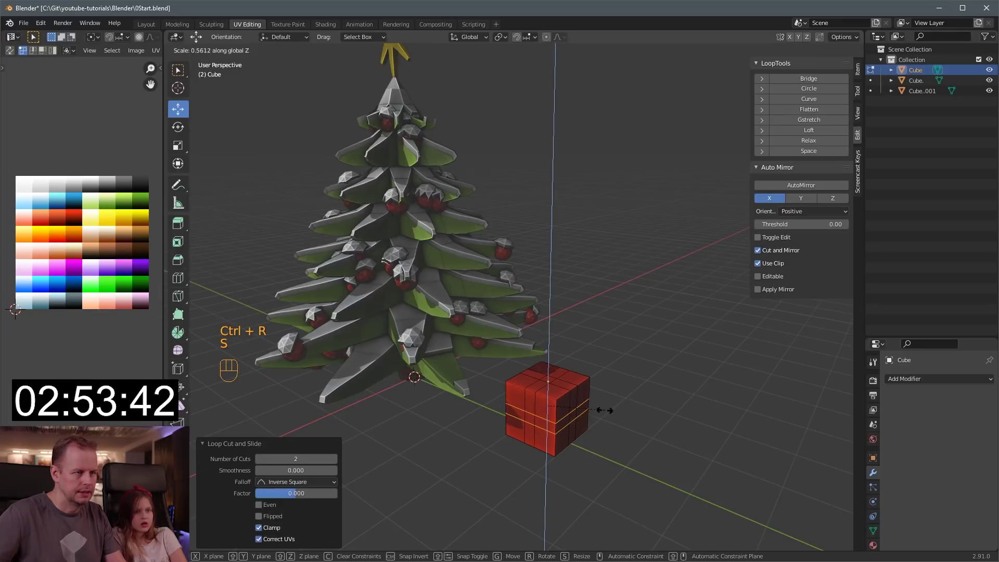
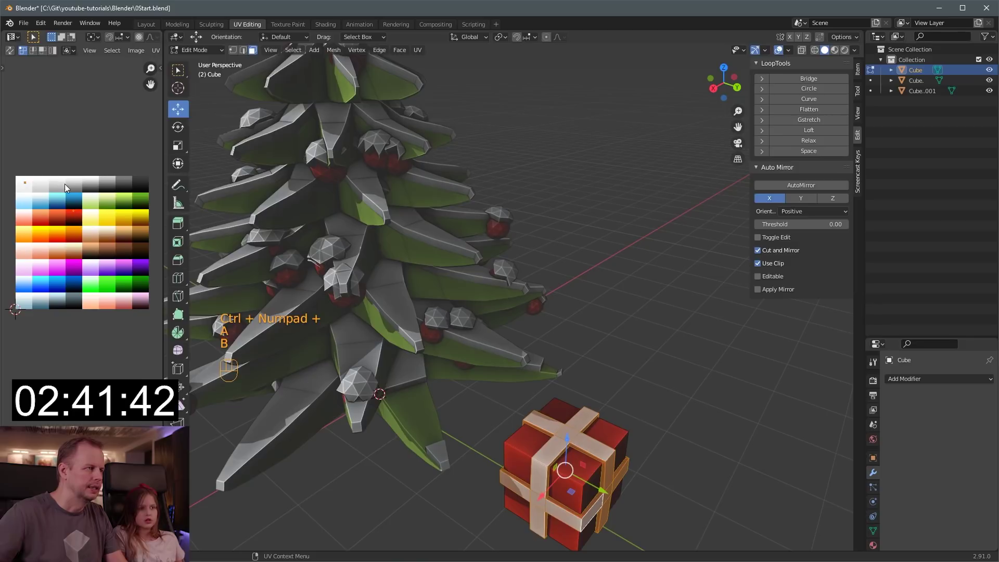
Recolour the ribbon bands white and extrude them outward, raising the top centre
key(s)
key(g)
key(s)
key(g)
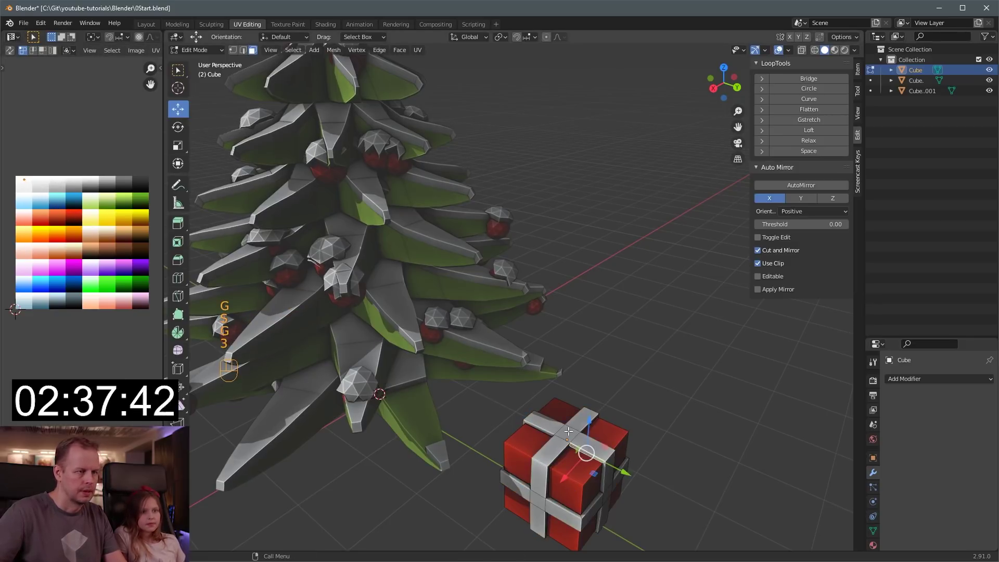
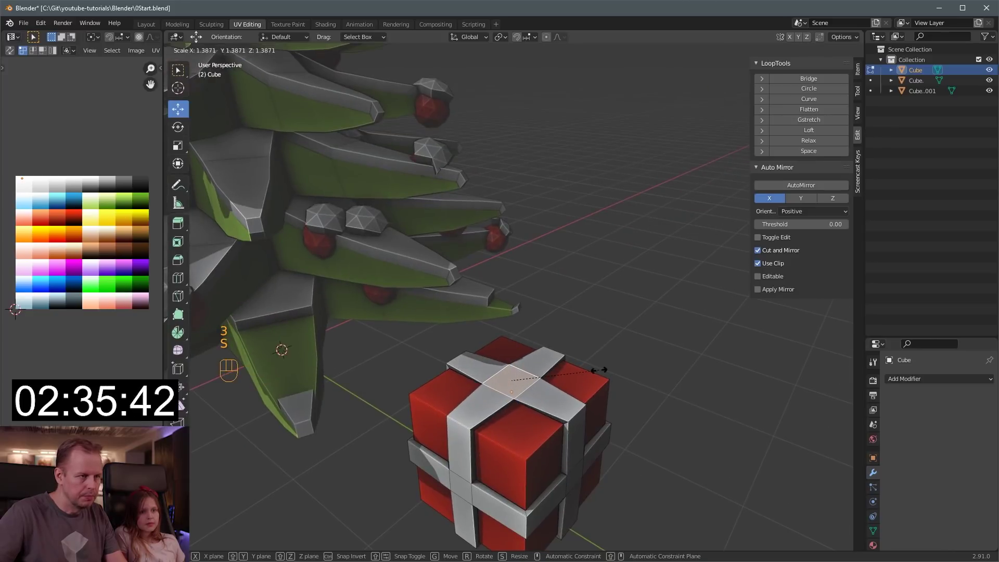
key(e)
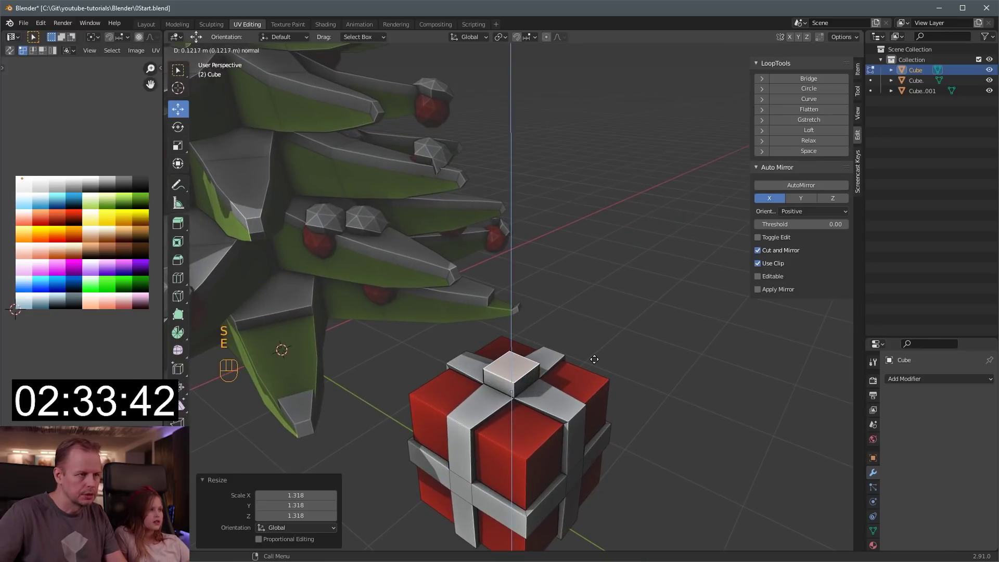
key(s)
Select the top faces and extrude them individually to form the bow loops
key(a)
key(a)
drag(513, 381, 556, 390)
key(alt+e)
key(s)
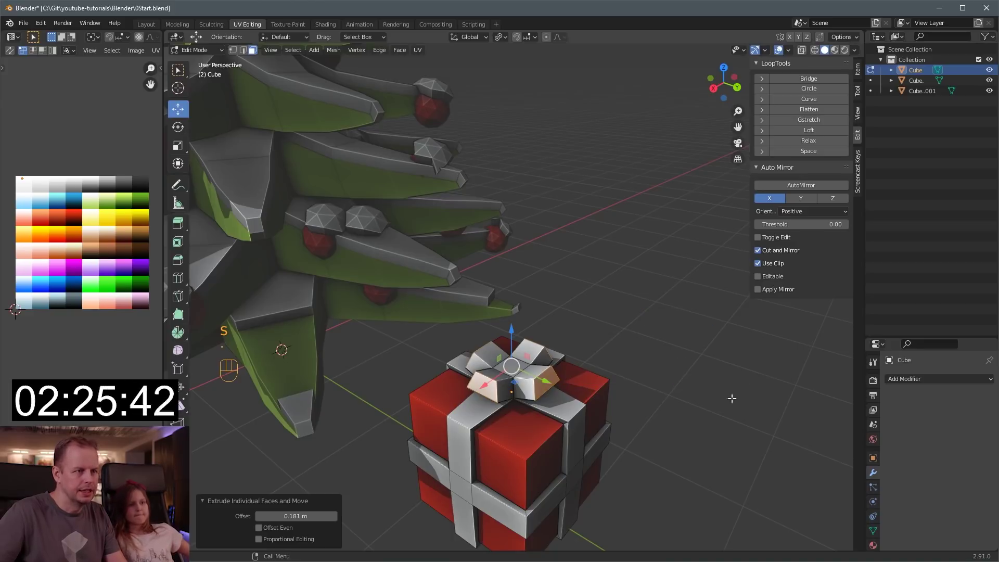
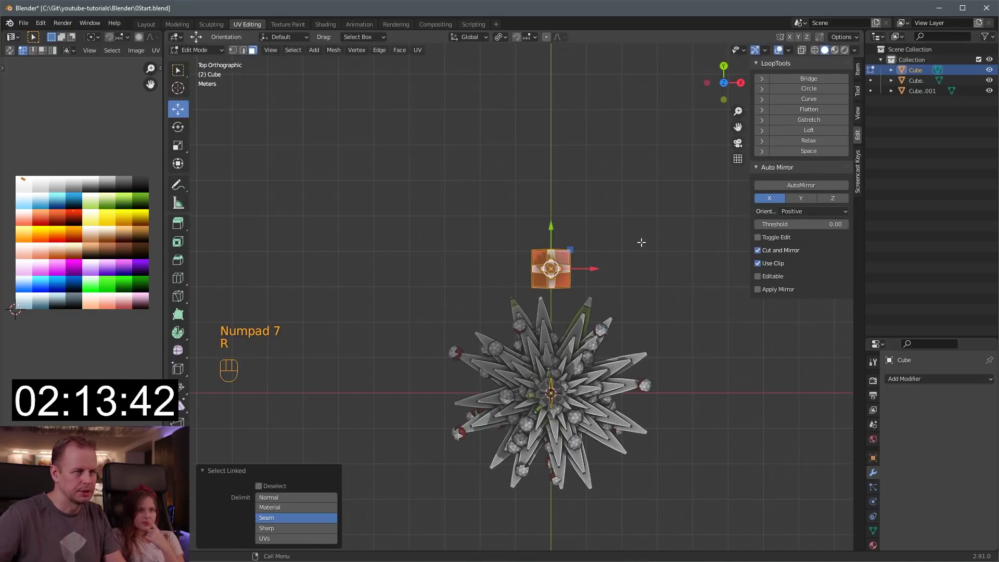
Duplicate the gift box and place rotated copies beside the tree's base
key(g)
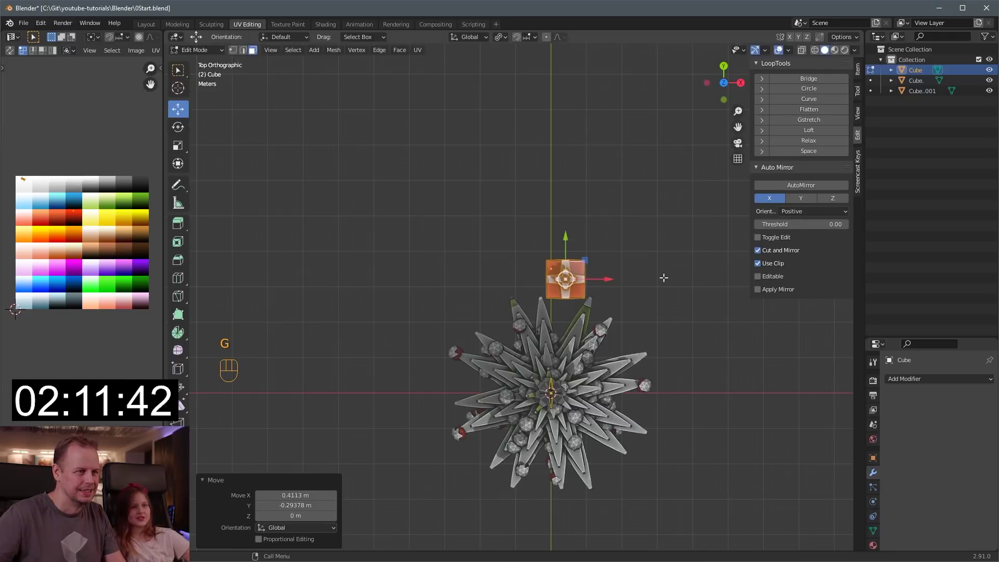
key(shift+d)
key(r)
key(g)
key(shift+d)
key(r)
key(g)
key(shift+e)
key(shift+d)
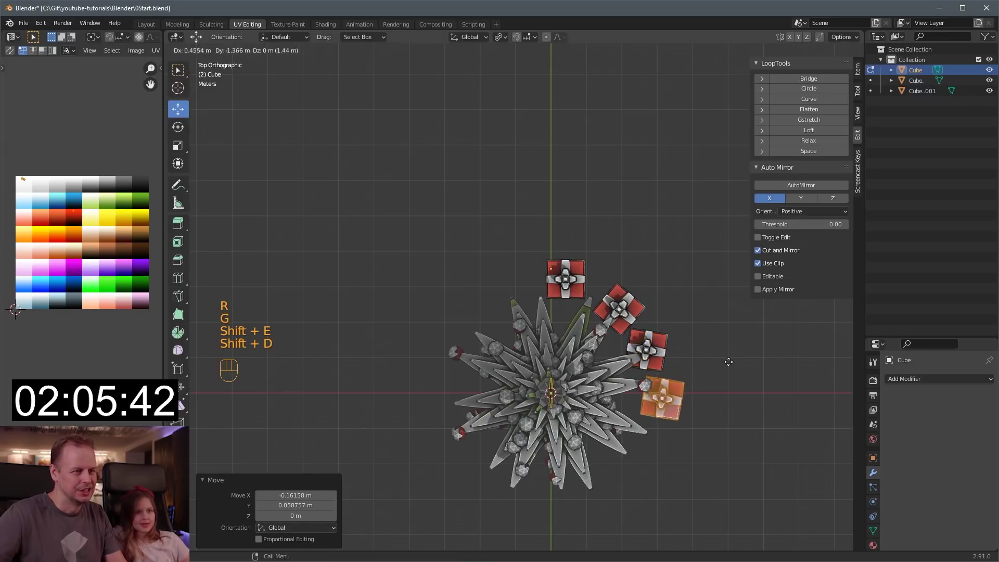
key(ctrl+z)
key(g)
key(shift+d)
key(r)
key(g)
key(shift+d)
key(r)
Continue duplicating and rotating copies until presents ring the whole tree
key(shift+d)
key(r)
key(shift+d)
key(r)
key(shift+d)
key(r)
key(g)
key(shift+d)
key(r)
key(g)
key(shift+d)
key(r)
key(g)
key(shift+d)
key(r)
key(shift+d)
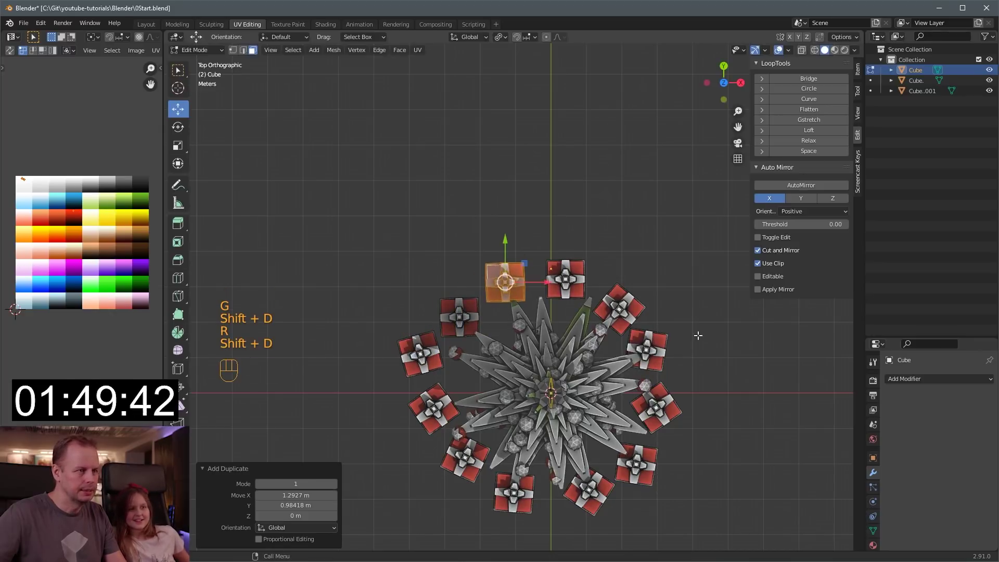
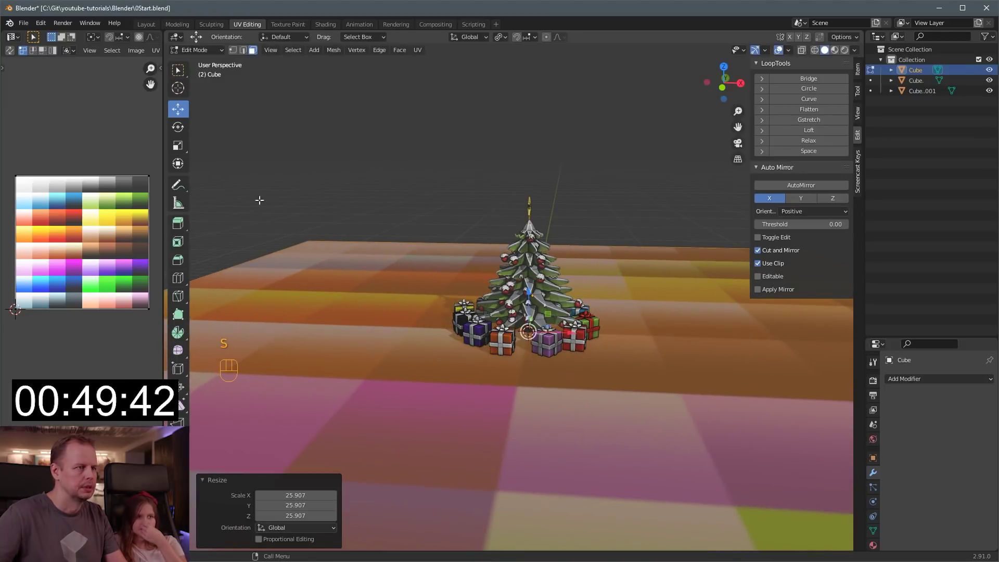
Move the ground plane's UVs onto a grey palette colour and start editing a gift box
key(a)
key(s)
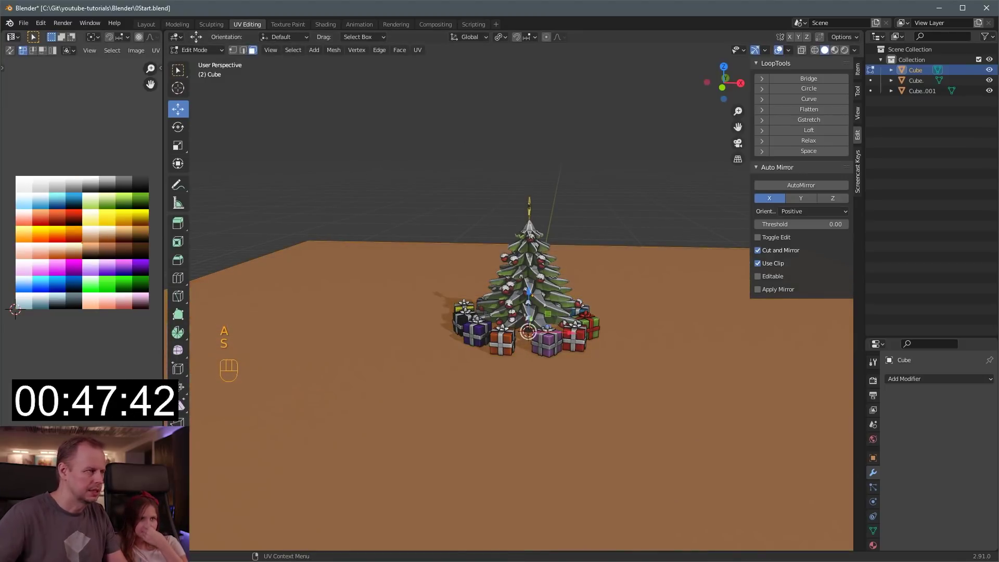
key(g)
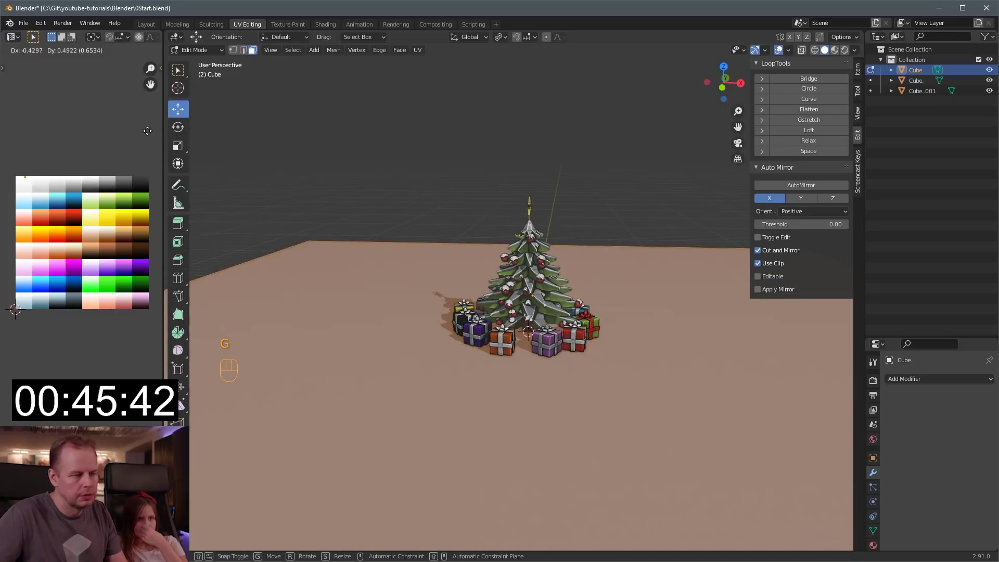
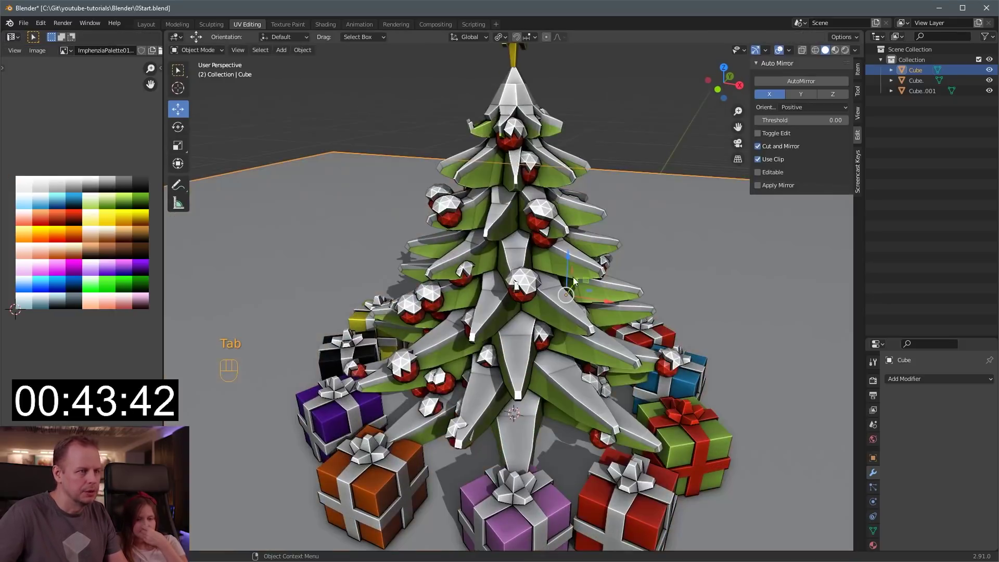
click(568, 280)
drag(556, 287, 544, 305)
key(Tab)
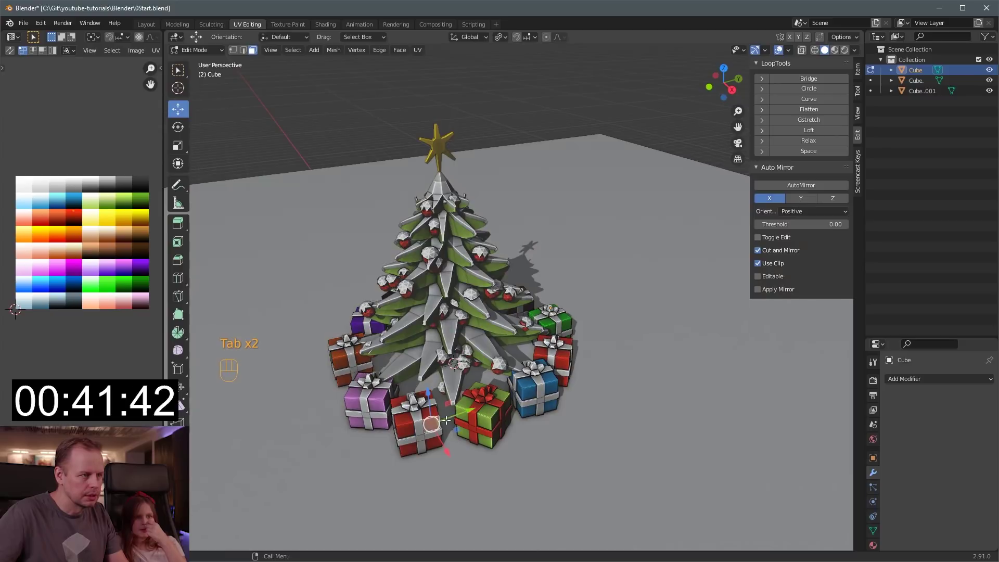
Select gift pieces with L and move their UVs onto green, blue and pink swatches
key(l)
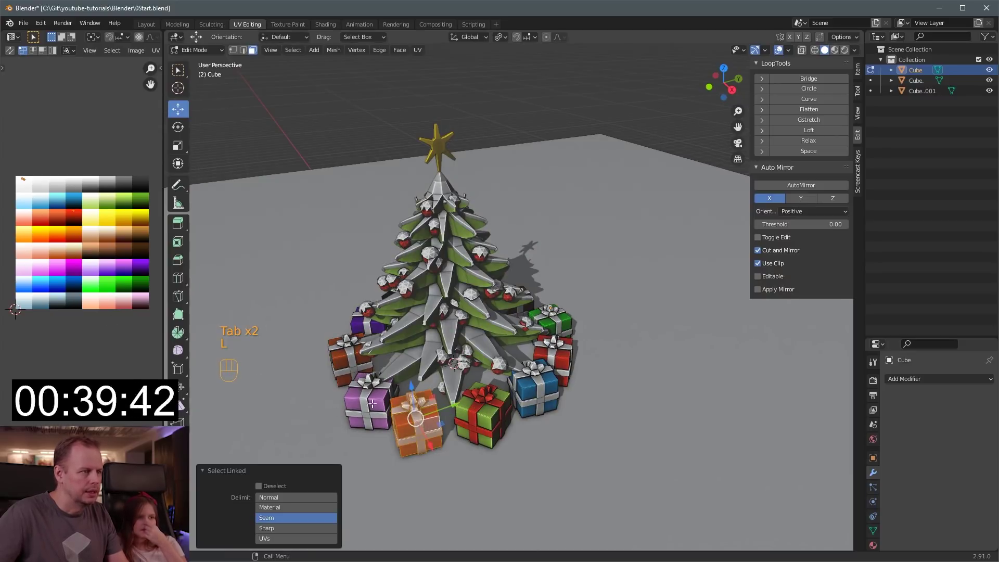
key(l)
key(a)
key(a)
key(b)
key(g)
key(Tab)
Undo a mis-colour, then recolour further gifts and ribbons from the palette
key(ctrl+z)
key(ctrl+z)
key(a)
key(a)
key(b)
key(g)
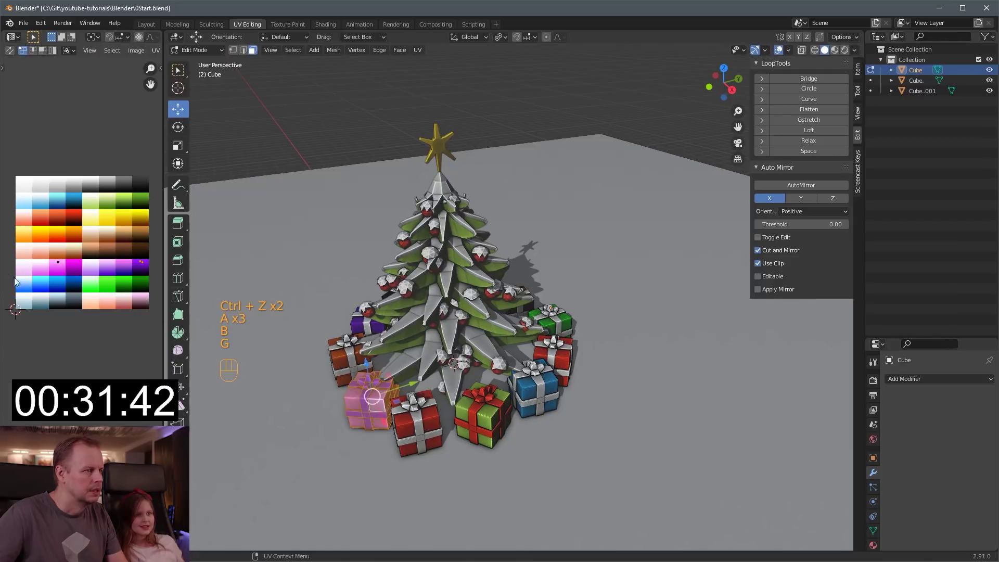
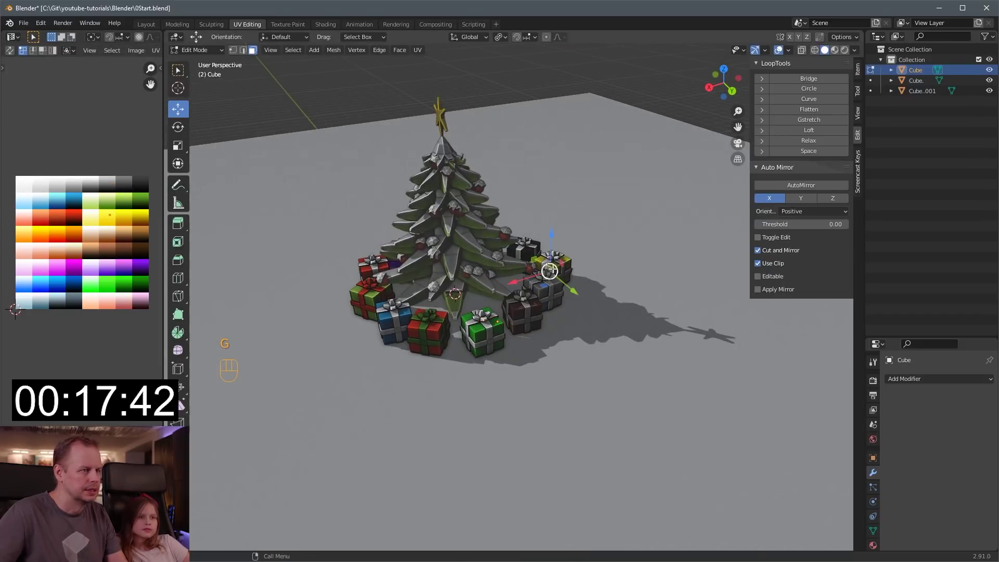
Orbit the view to frame the tree with its colourful gifts on the grey ground
drag(466, 281, 572, 256)
middle_click(513, 310)
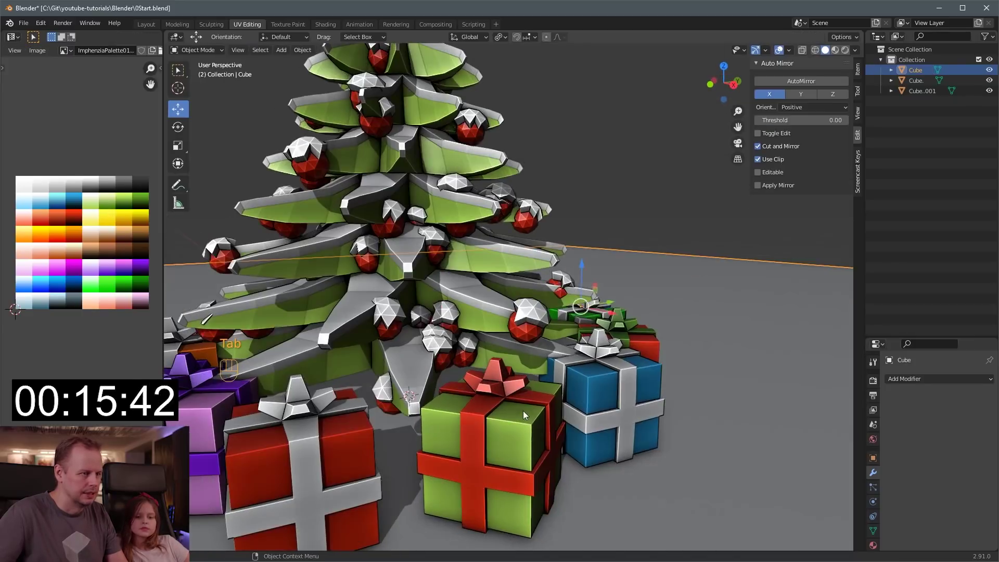
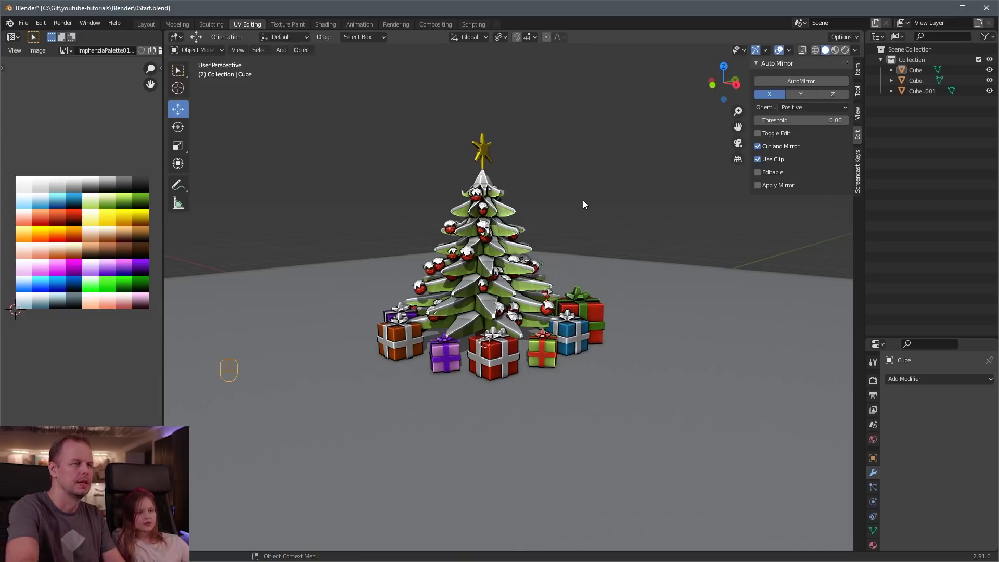
key(Tab)
key(Tab)
key(a)
drag(645, 222, 577, 240)
drag(470, 361, 488, 349)
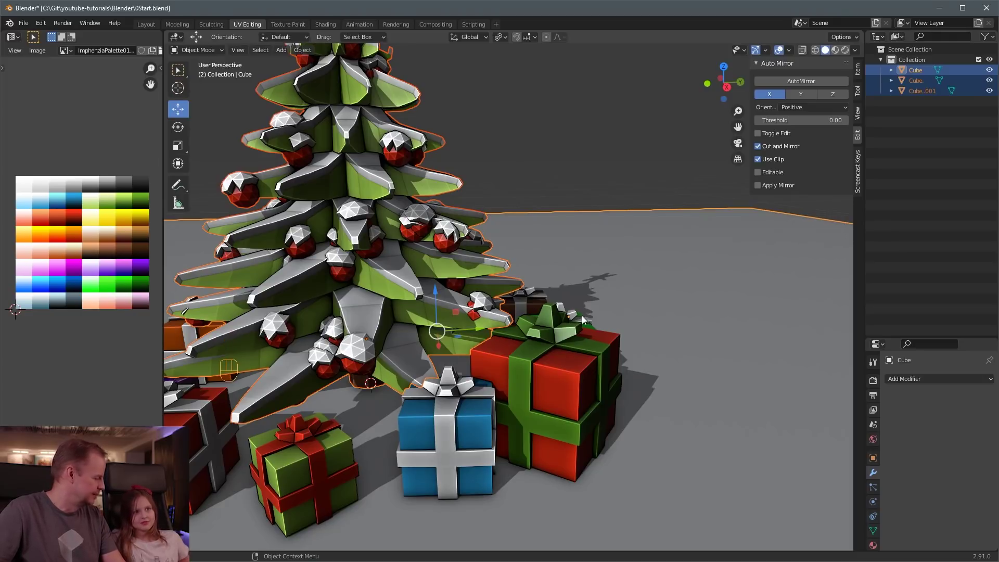
drag(544, 228, 569, 209)
click(542, 213)
click(569, 209)
middle_click(593, 207)
middle_click(589, 207)
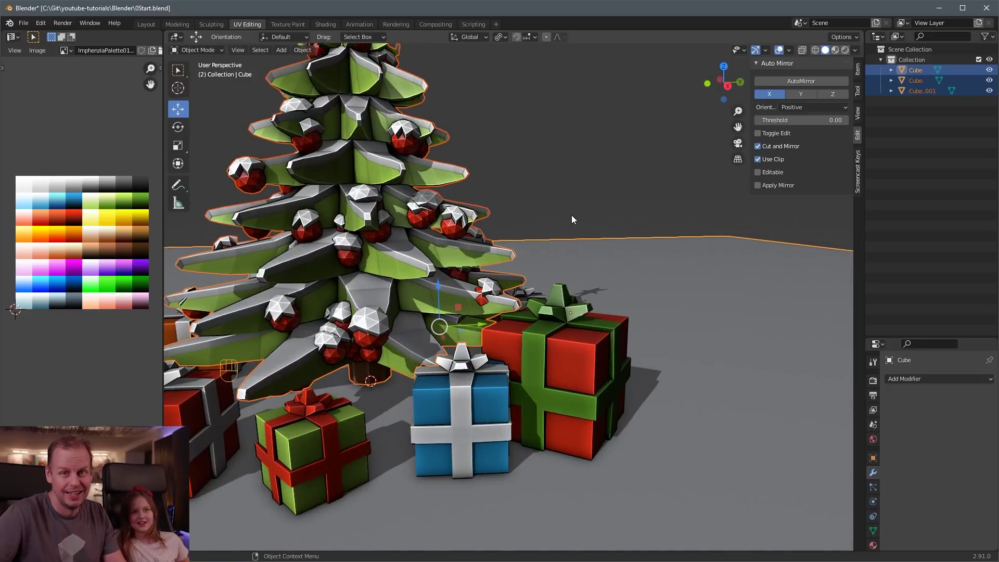
drag(467, 211, 510, 208)
drag(485, 213, 524, 214)
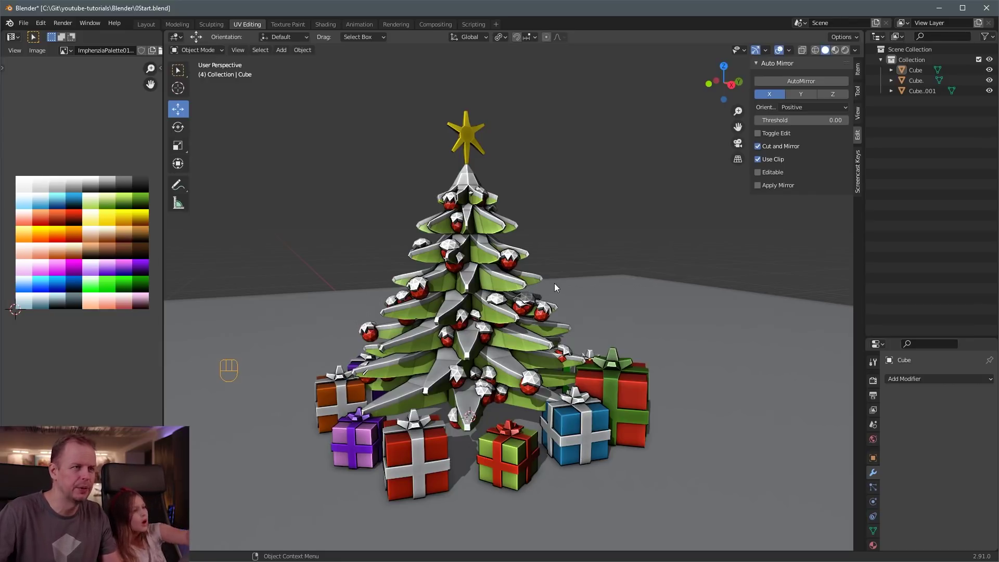
drag(597, 259, 557, 261)
drag(581, 287, 547, 293)
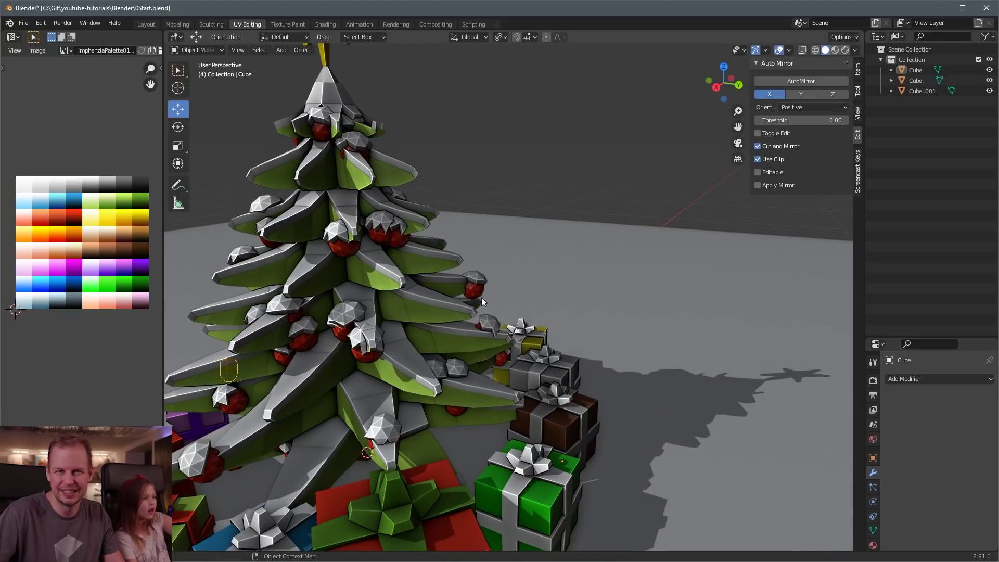